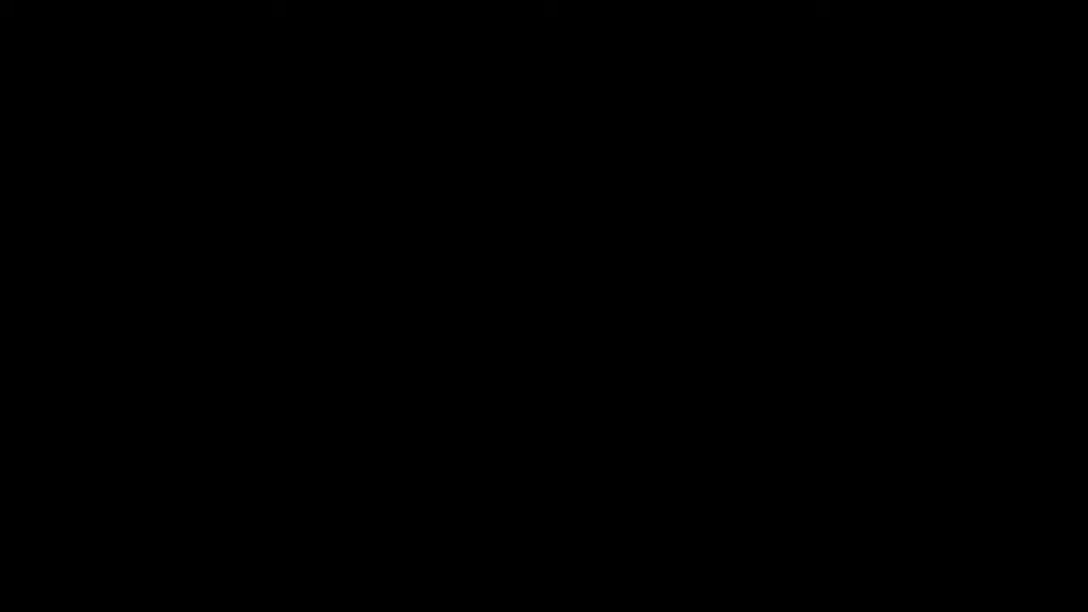
Replace the default cube with a new plane in the scene.
click(437, 262)
key(x)
drag(117, 54, 805, 49)
middle_click(805, 50)
key(Tab)
View the plane from top orthographic and stretch it along Y into a tall rectangle.
click(855, 51)
double_click(855, 50)
click(856, 50)
middle_click(855, 50)
key(KP_7)
key(g)
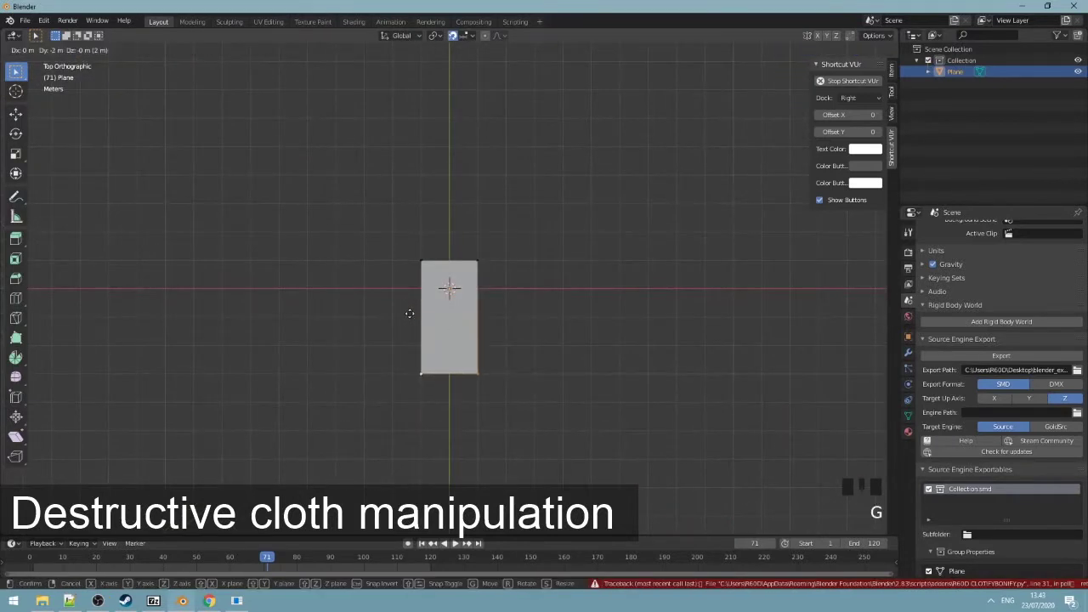
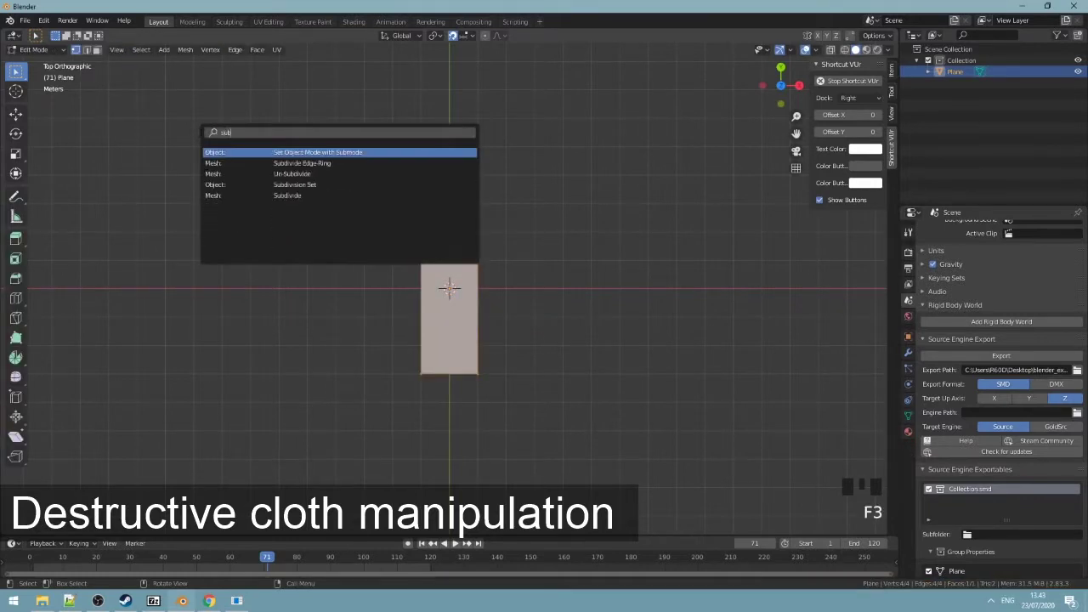
Subdivide the plane repeatedly via F3 search into a dense grid.
key(F3)
key(F3)
key(F3)
key(F3)
key(F3)
key(ctrl+z)
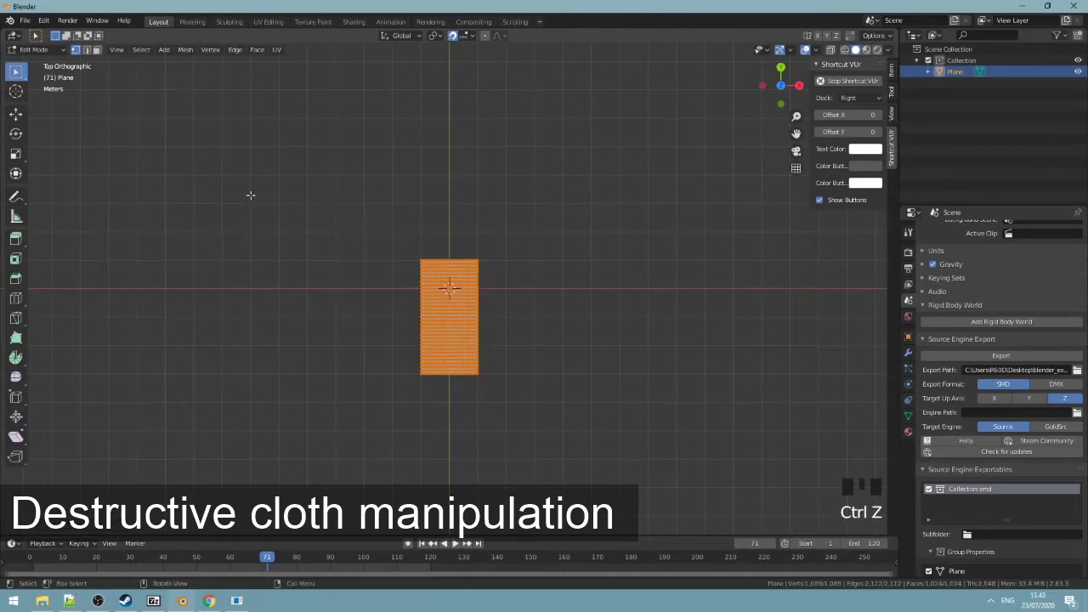
Clothify the plane into a post-and-sphere rig and view it in perspective.
key(Tab)
drag(359, 249, 325, 182)
scroll(up, 3)
drag(387, 208, 167, 55)
drag(167, 55, 365, 379)
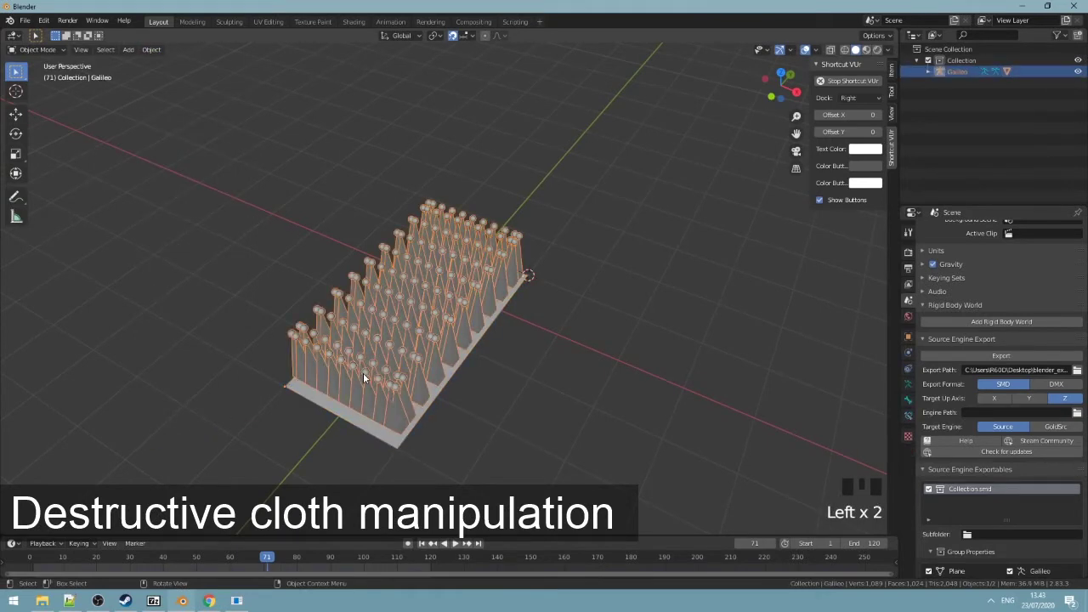
Hide the rig, select the plane and view it from the top for editing.
key(h)
drag(397, 351, 414, 369)
click(415, 368)
key(KP_7)
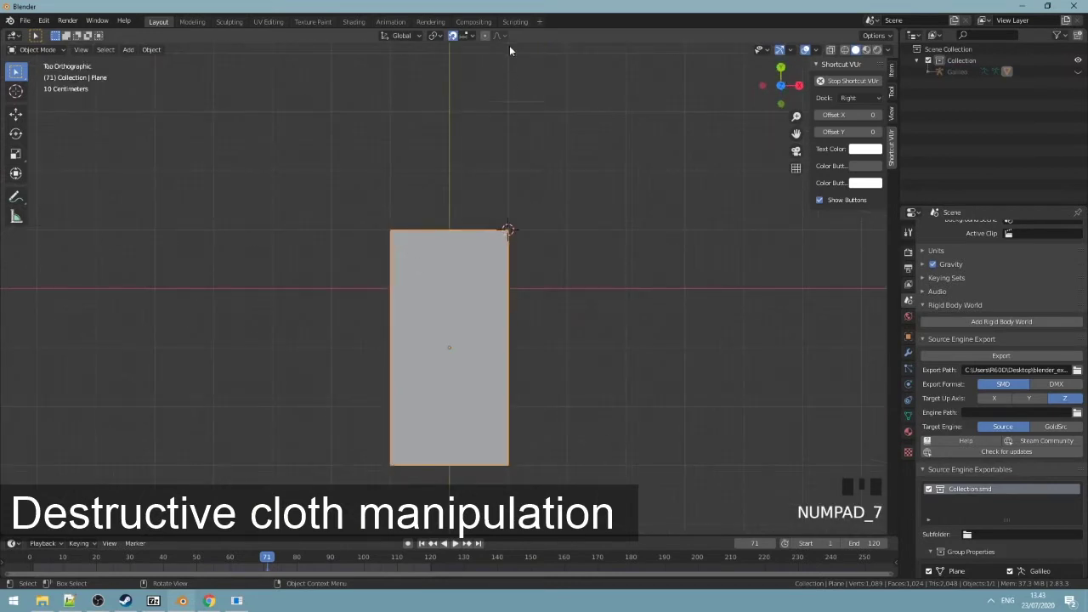
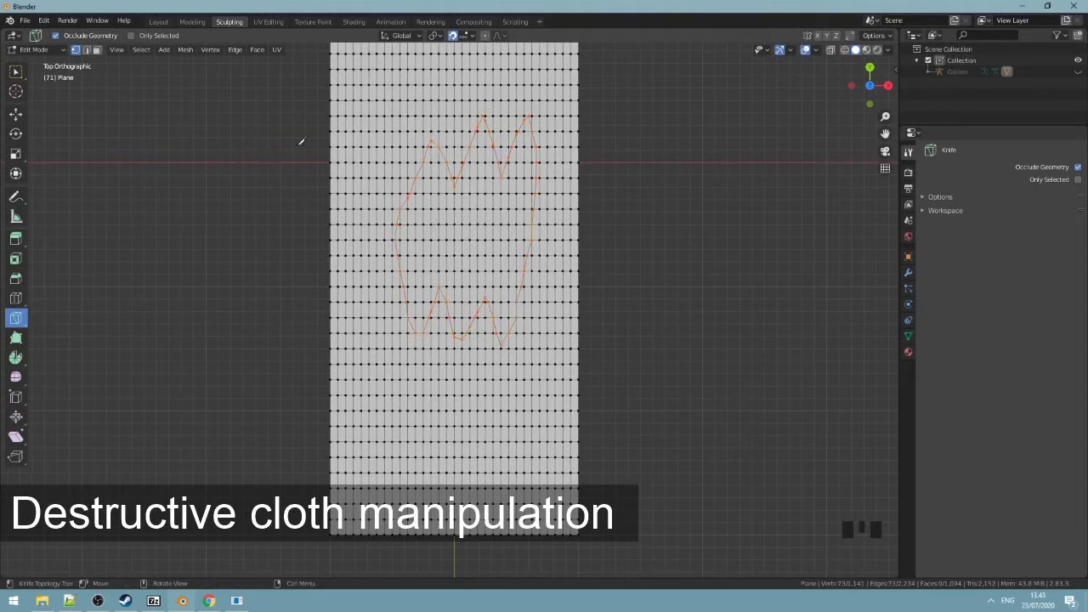
Delete the faces inside the jagged hole and cut a ragged bottom edge.
click(88, 56)
right_click(170, 273)
click(102, 58)
click(22, 80)
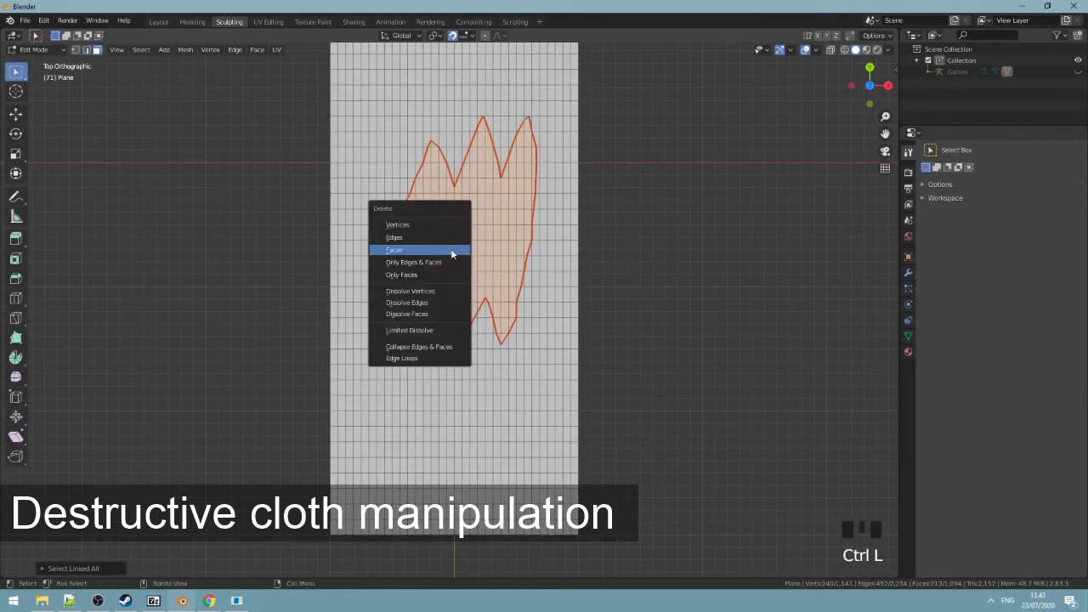
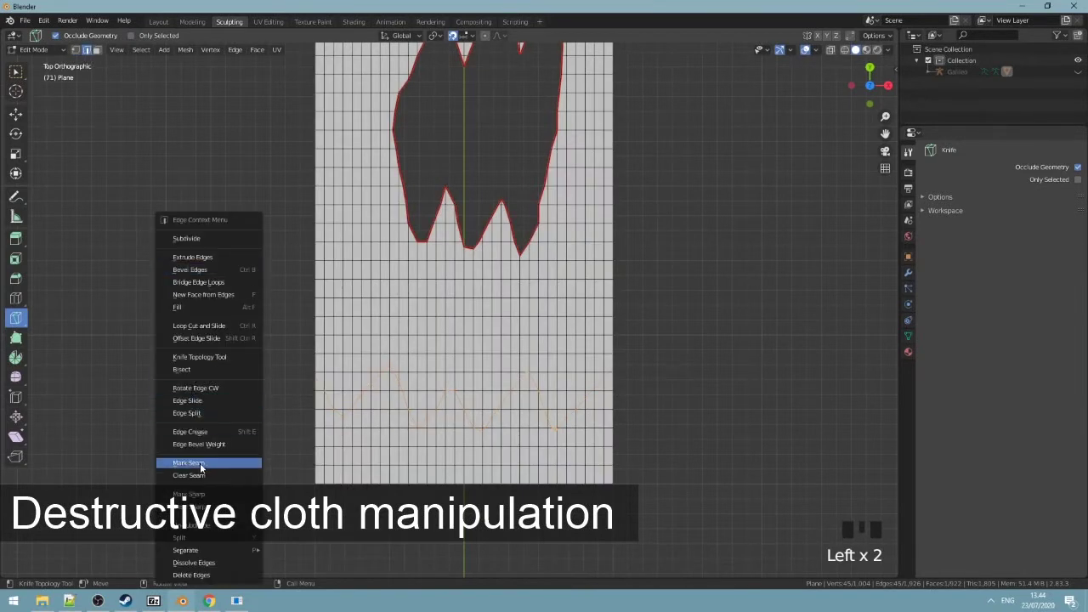
drag(96, 57, 96, 52)
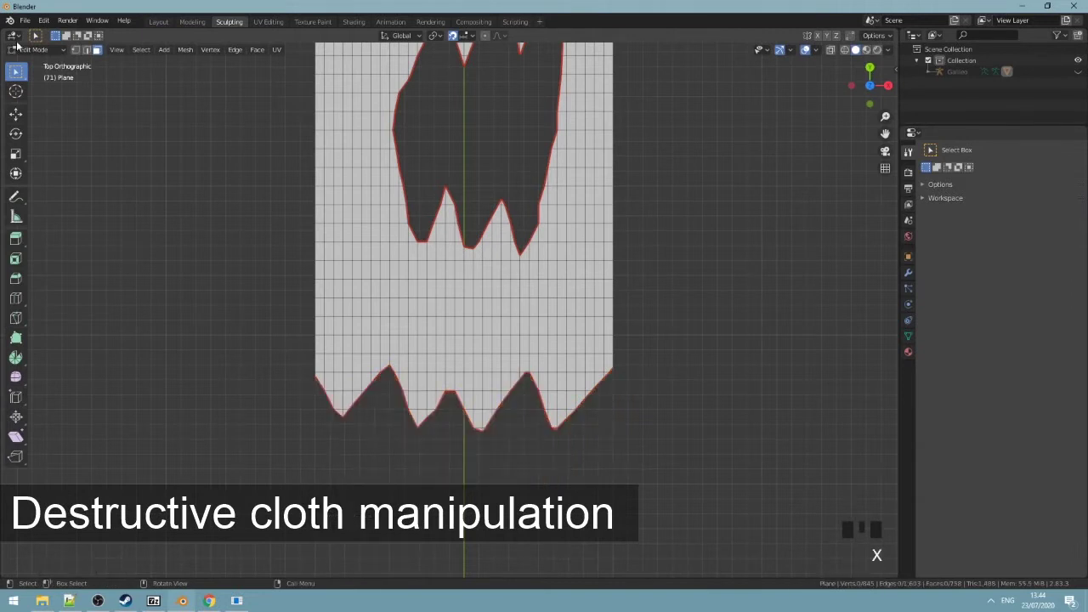
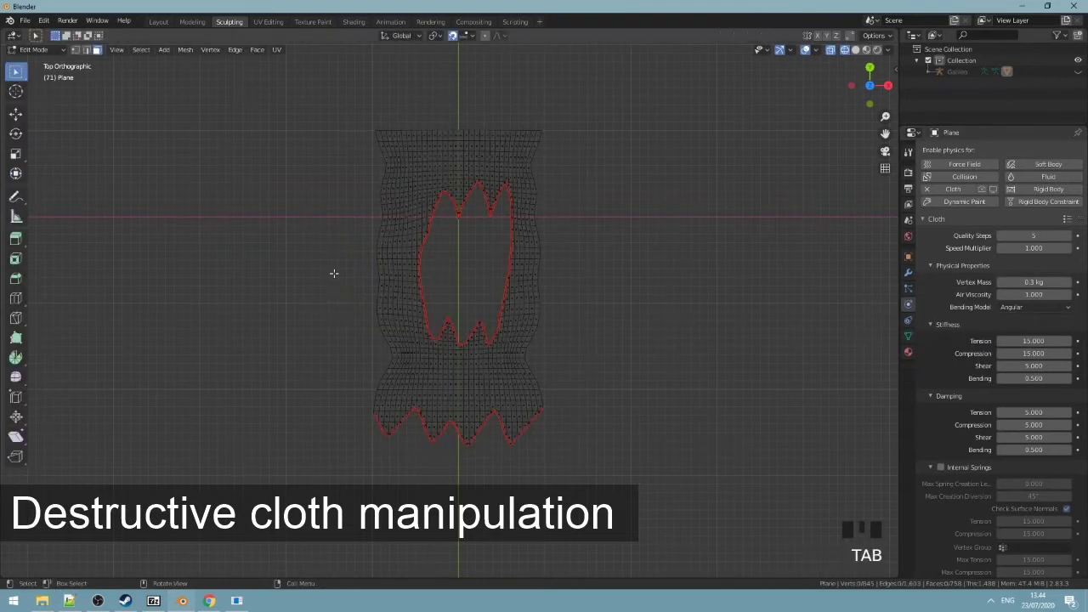
Select the whole wavy cloth mesh before setting its vertex mass to 0.2 kg.
click(76, 56)
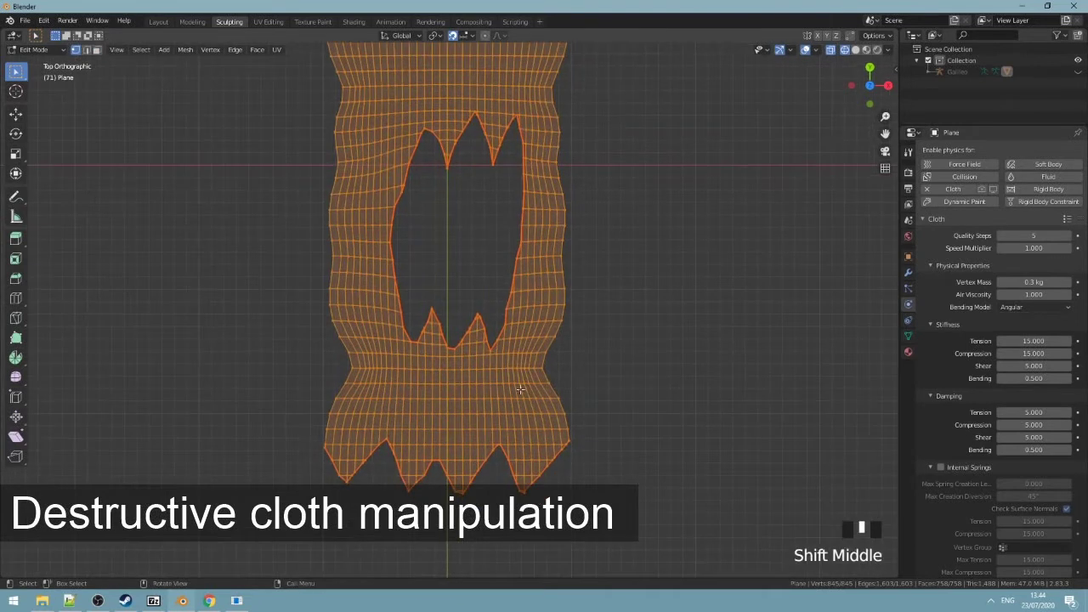
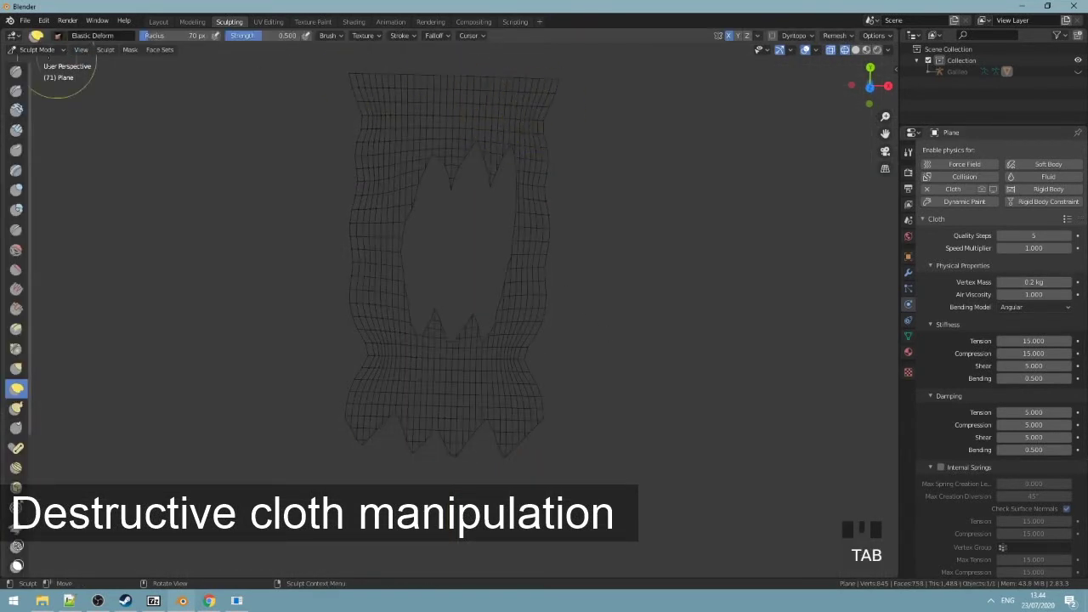
Orbit to a perspective view of the hanging cloth for playback.
drag(44, 66, 397, 135)
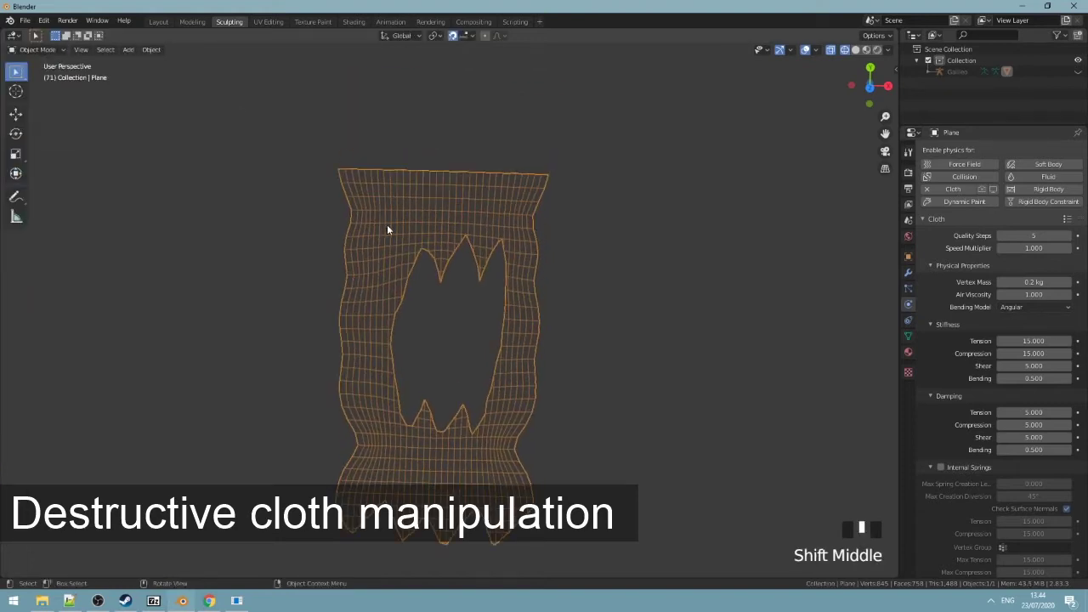
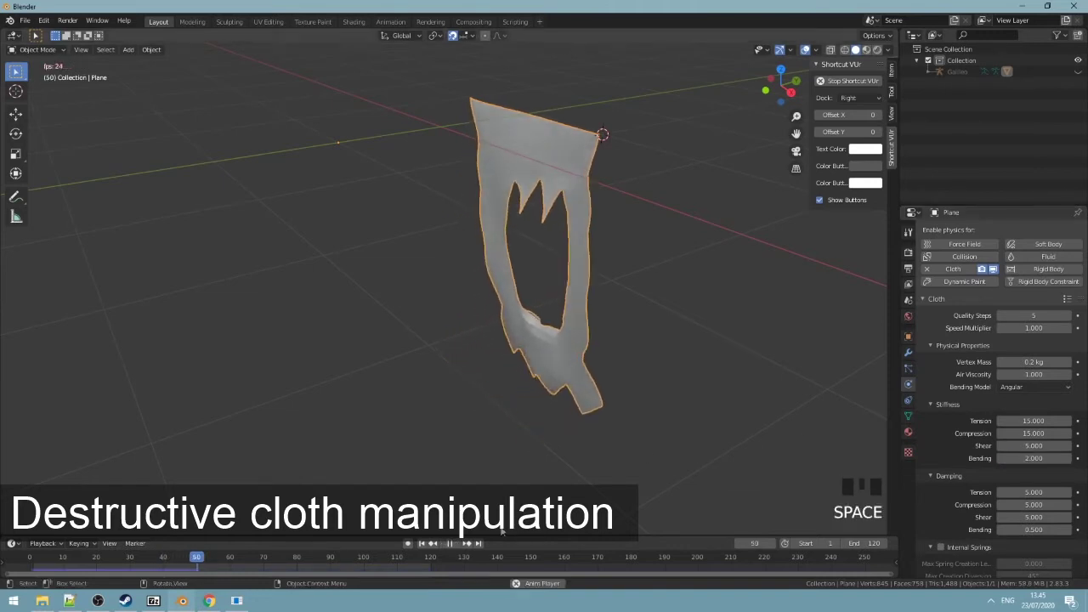
Orbit to watch the swinging torn cloth from the side.
drag(423, 568, 539, 455)
drag(539, 456, 542, 417)
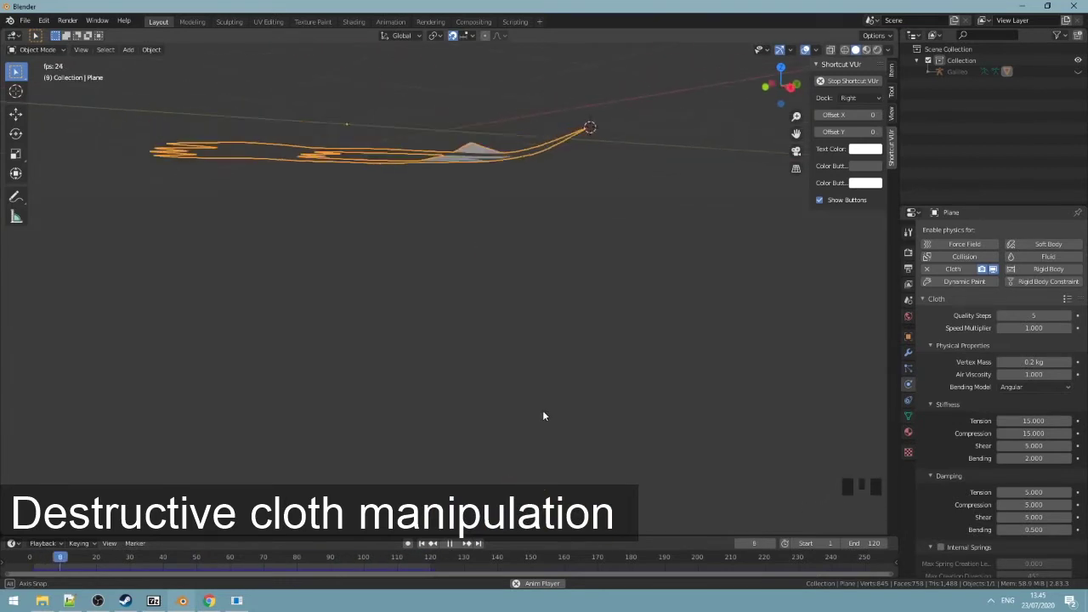
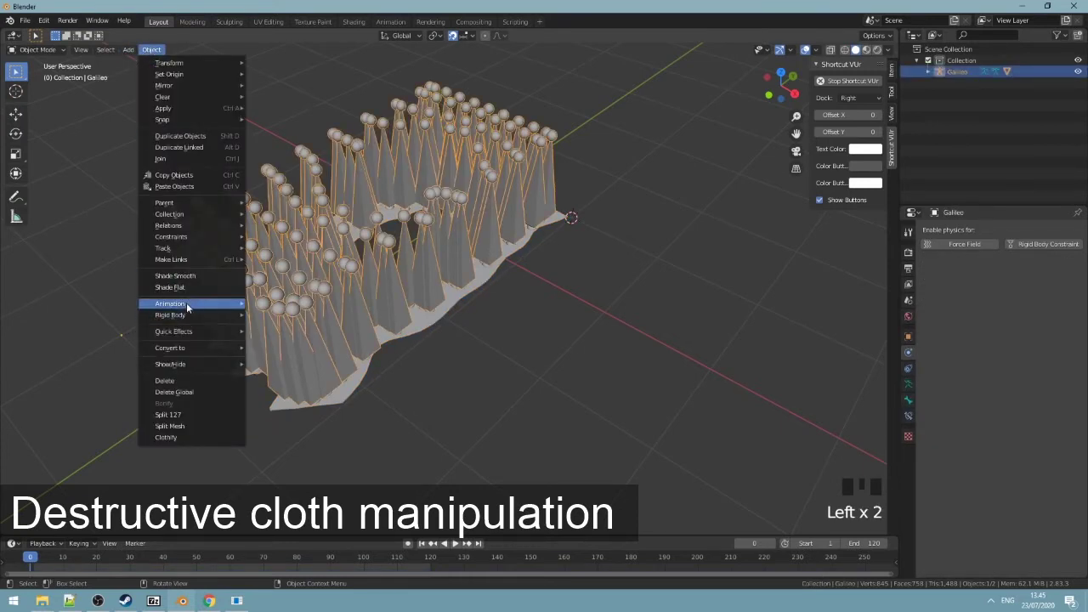
Adjust the view of the rig while baking its action over frames 1 to 120.
drag(361, 416, 358, 447)
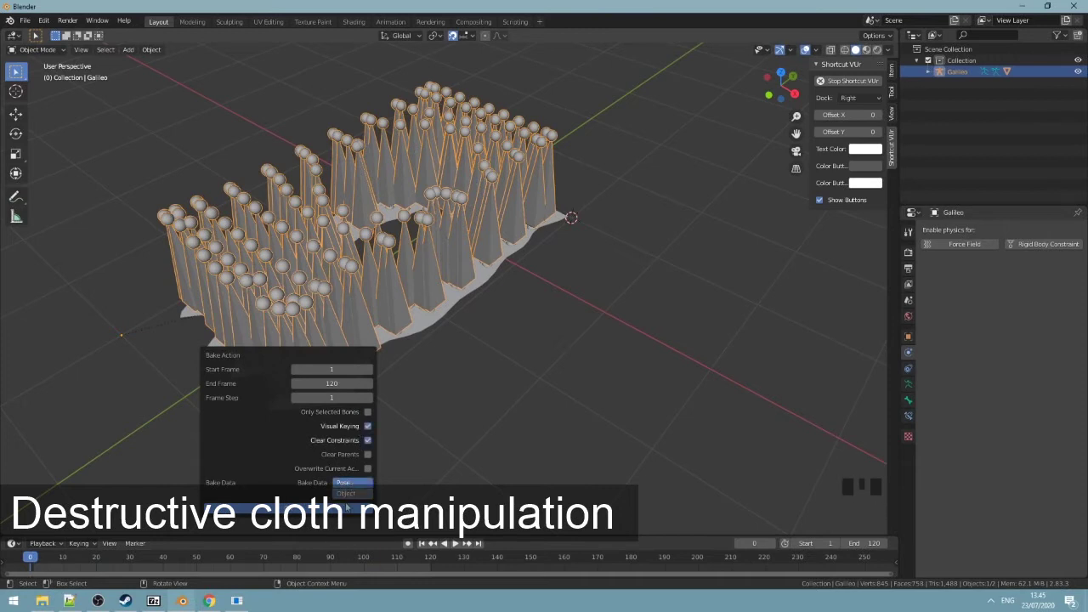
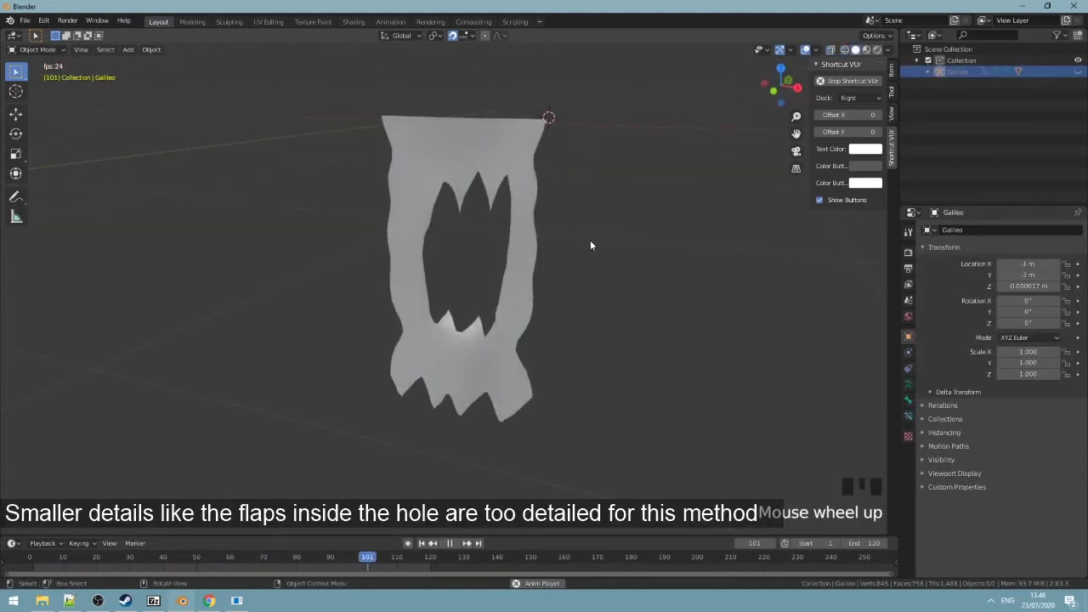
Orbit and zoom in on the animated holed cloth swaying on its rig.
drag(586, 247, 588, 253)
scroll(up, 3)
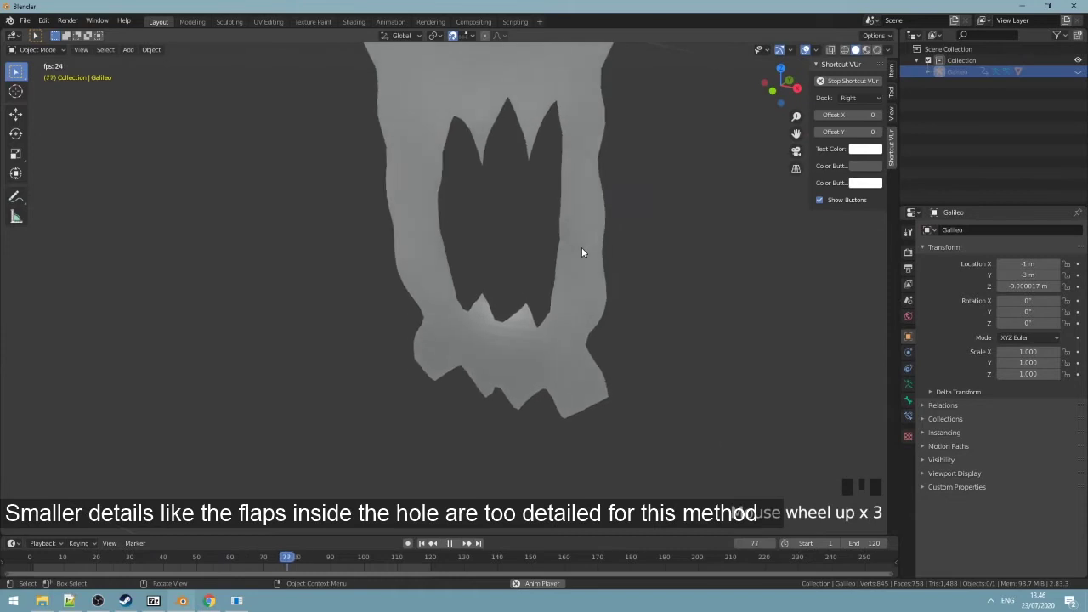
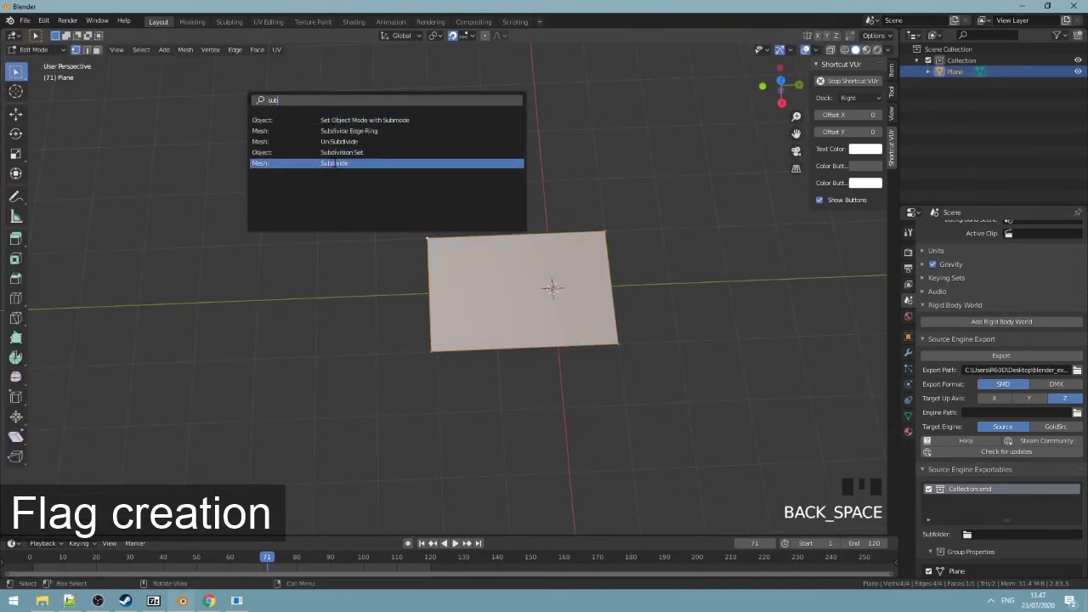
Subdivide the new square flag plane repeatedly into a dense grid.
key(Tab)
key(Tab)
key(F3)
key(F3)
key(F3)
key(F3)
middle_click(805, 49)
Run Clothify to generate the flag's rig, hide it and select the flag plane.
key(Tab)
key(Tab)
drag(805, 49, 805, 50)
key(Tab)
click(805, 49)
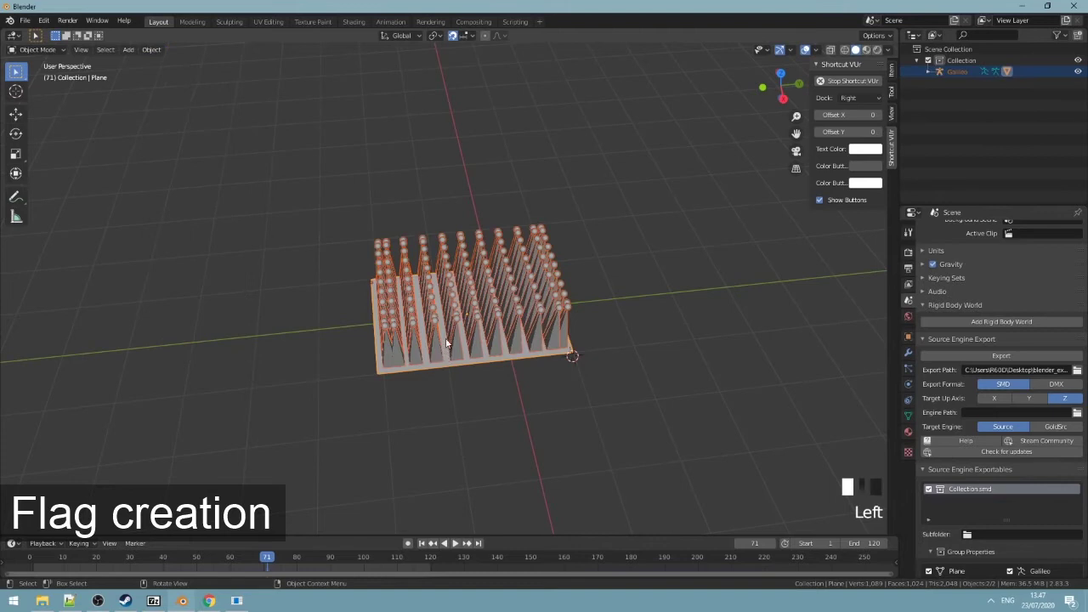
key(h)
click(805, 49)
Edit the flag mesh from top view, zoomed in on its lower part.
key(KP_7)
key(Tab)
middle_click(805, 49)
scroll(up, 3)
middle_click(805, 50)
scroll(up, 3)
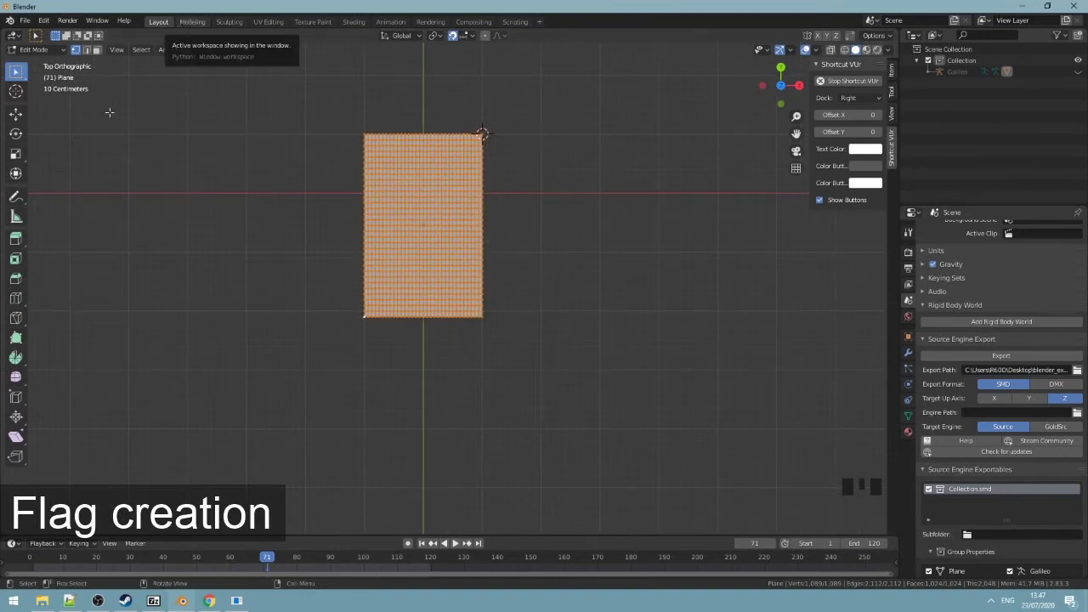
Choose Bisect from the Knife flyout to slice a corner off the flag.
click(855, 50)
click(856, 50)
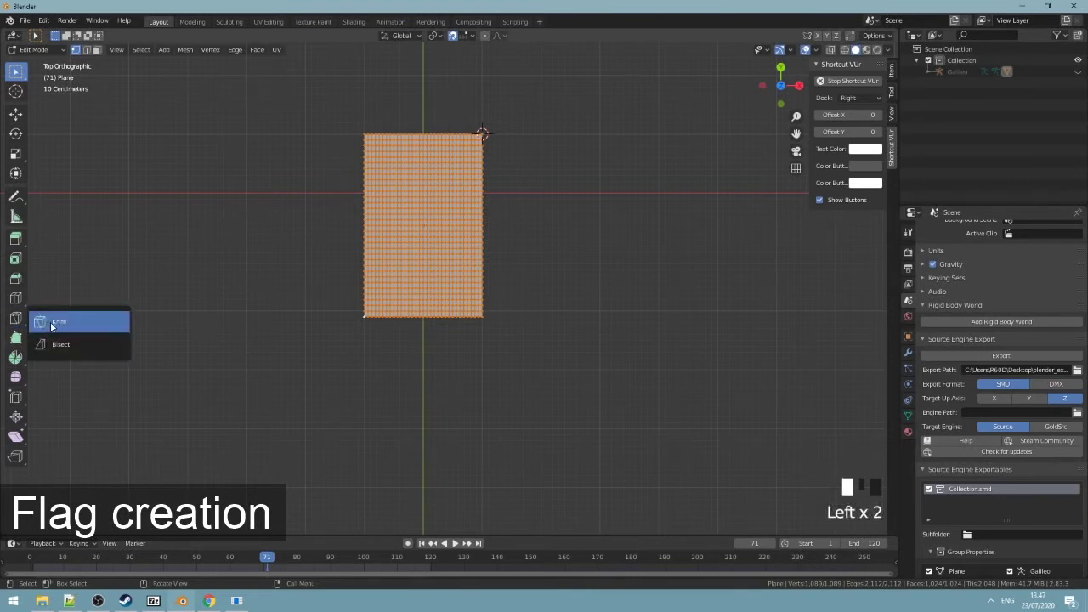
scroll(up, 3)
click(855, 50)
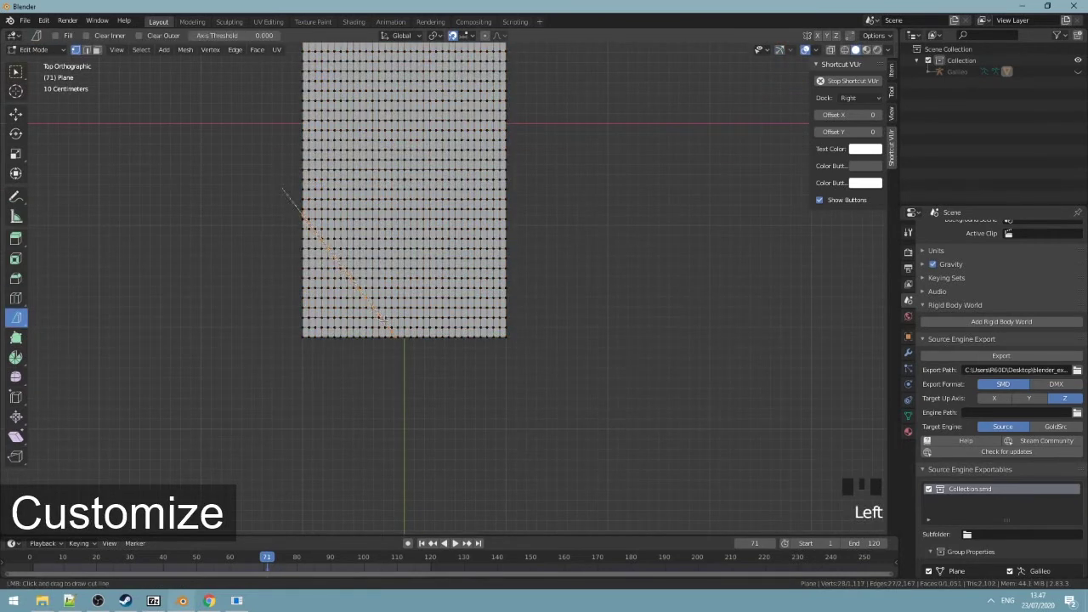
Attempt a diagonal Bisect across the corner, undo it and reselect all vertices.
click(806, 49)
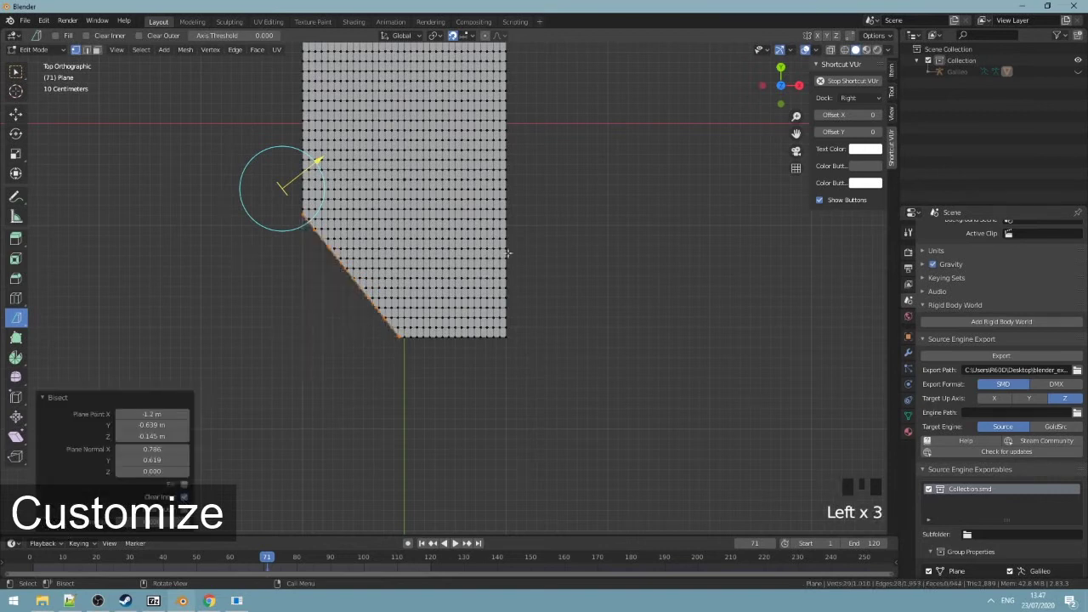
click(805, 49)
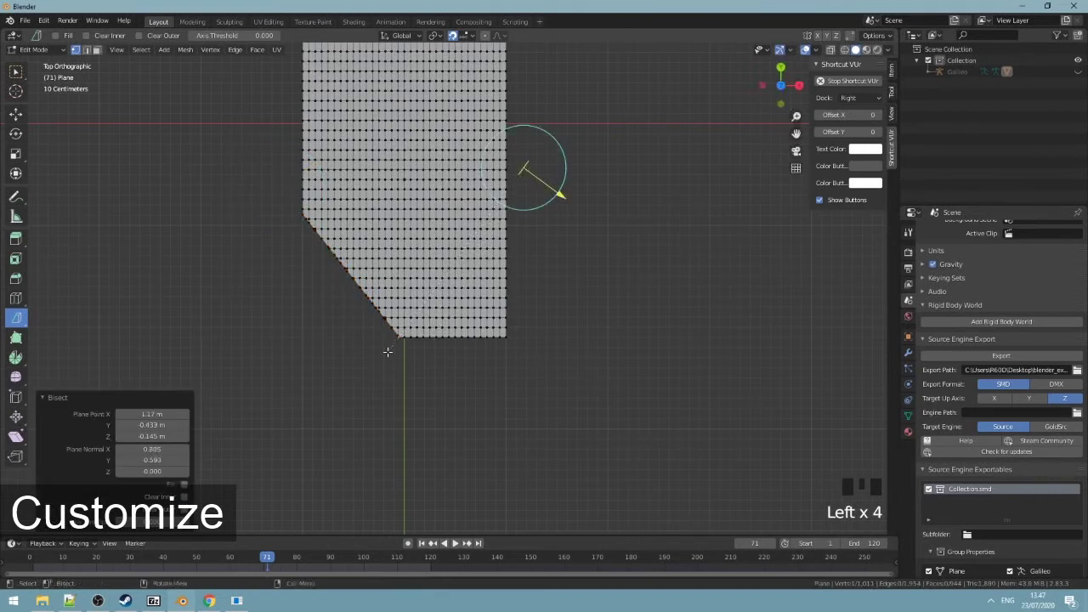
click(856, 50)
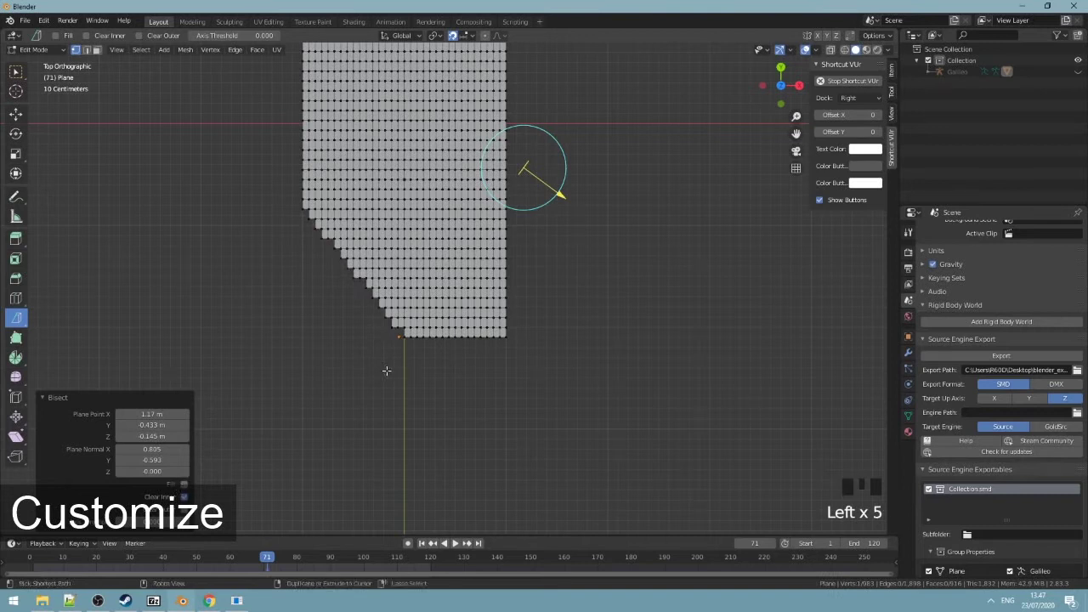
key(ctrl+z)
key(a)
Bisect the right corner diagonally with Clear Outer so the grid tapers to a pennant tip.
click(855, 50)
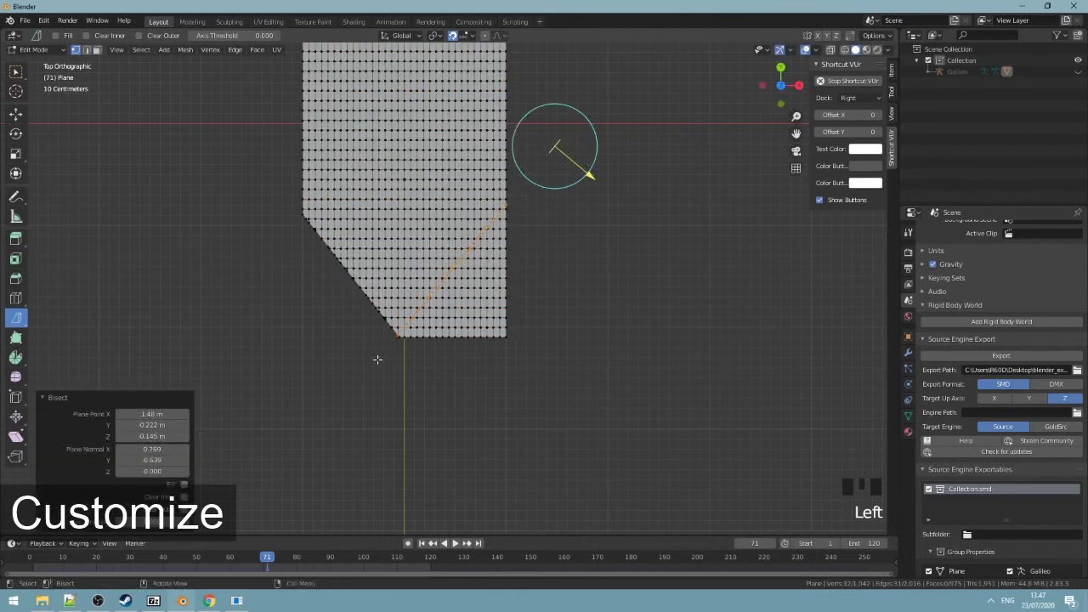
click(805, 49)
click(806, 49)
click(806, 49)
click(805, 50)
middle_click(805, 50)
scroll(up, 3)
middle_click(806, 50)
Remove the cut-off corner and select the whole pennant mesh from top view.
key(Tab)
key(Tab)
key(KP_7)
key(a)
scroll(down, 3)
key(F3)
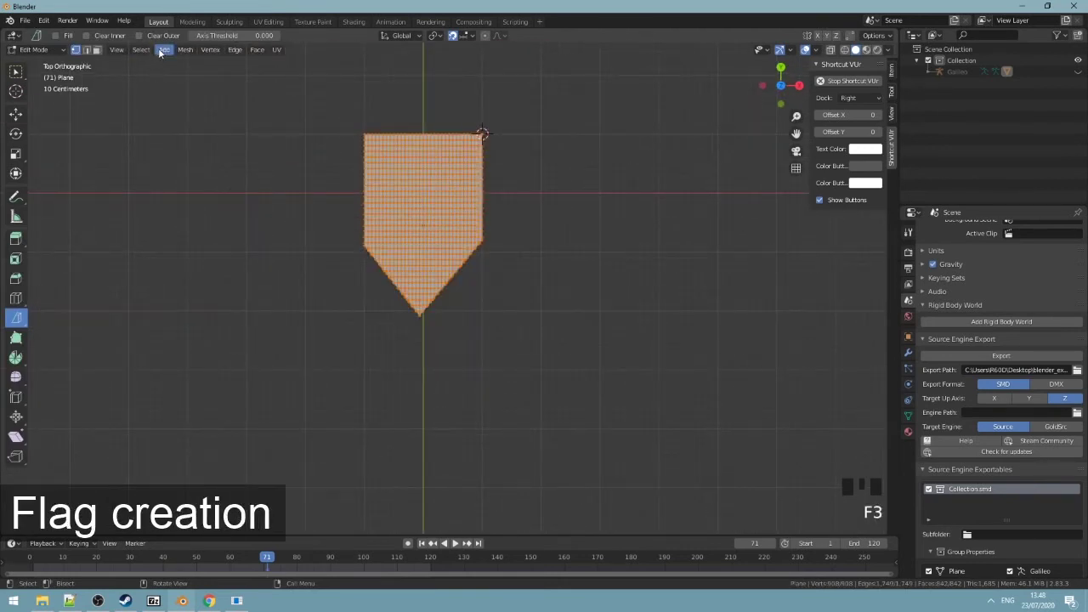
Merge the duplicate vertices along the cut edges with Mesh > Clean Up > Merge by Distance.
click(805, 49)
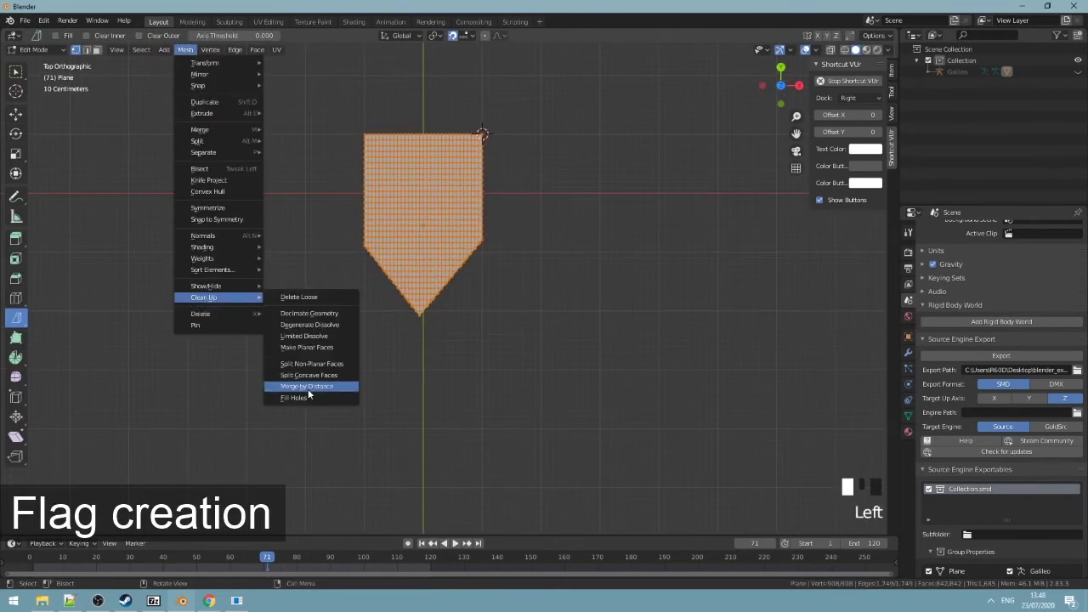
scroll(up, 3)
click(855, 50)
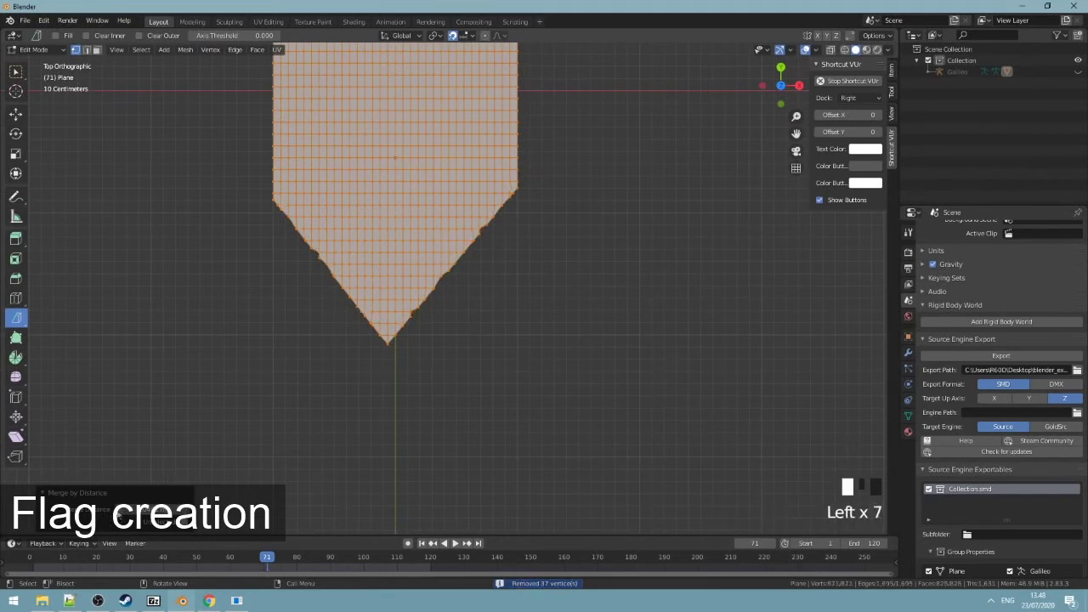
drag(855, 50, 806, 49)
key(Tab)
middle_click(805, 50)
key(KP_7)
Return the finished pennant plane to Object Mode and orbit around it to check the shape.
key(Tab)
scroll(up, 3)
scroll(down, 3)
key(Tab)
middle_click(855, 50)
scroll(down, 3)
key(KP_3)
key(KP_7)
drag(805, 49, 805, 49)
drag(805, 49, 805, 49)
click(805, 49)
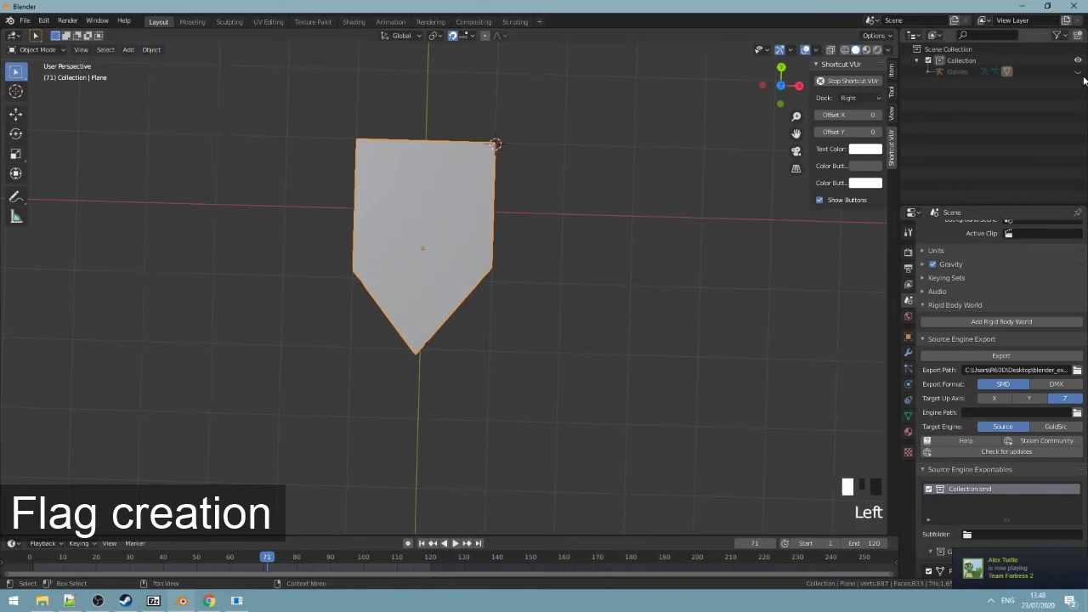
Select the Galileo armature and switch it into Pose Mode with all bones selected.
click(805, 49)
middle_click(806, 49)
key(Tab)
middle_click(806, 49)
key(Tab)
click(805, 50)
key(a)
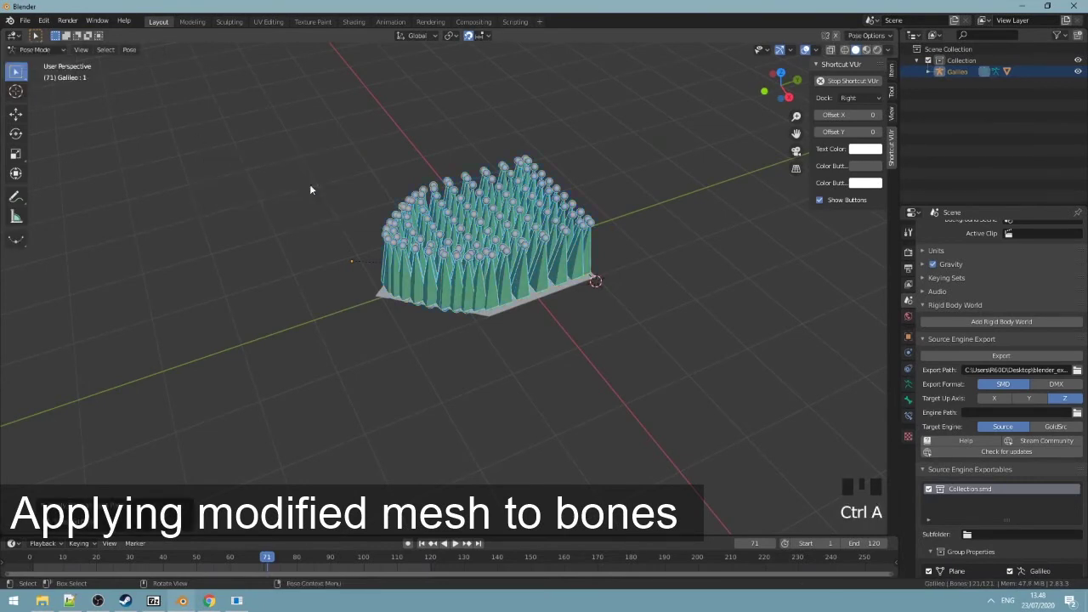
Switch to Right Orthographic view and start rotating the rig about Y to reorient it.
key(Tab)
key(Tab)
click(805, 49)
click(805, 50)
key(KP_3)
key(r)
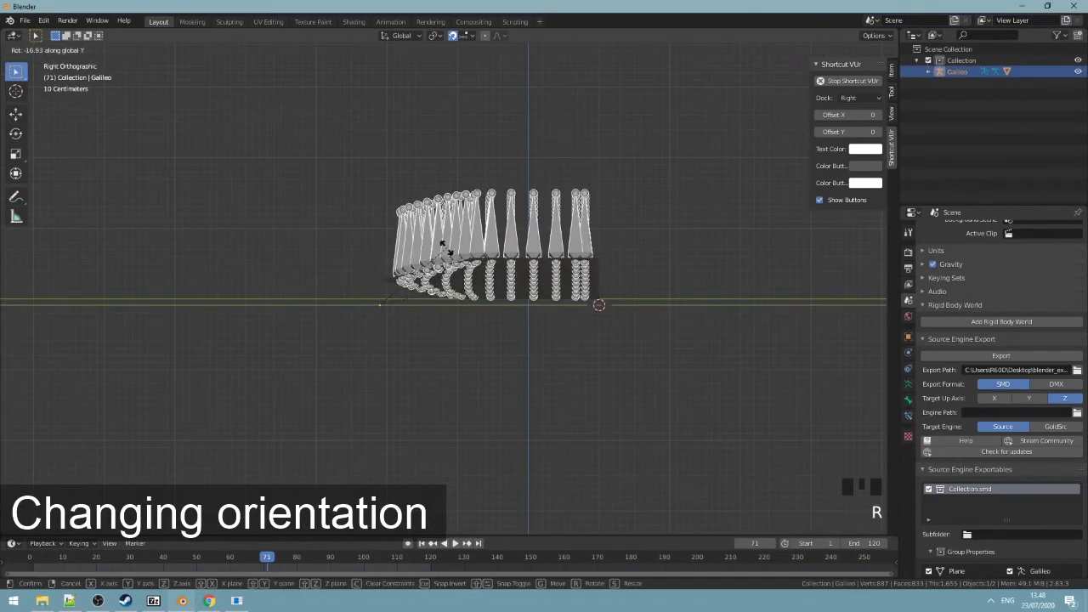
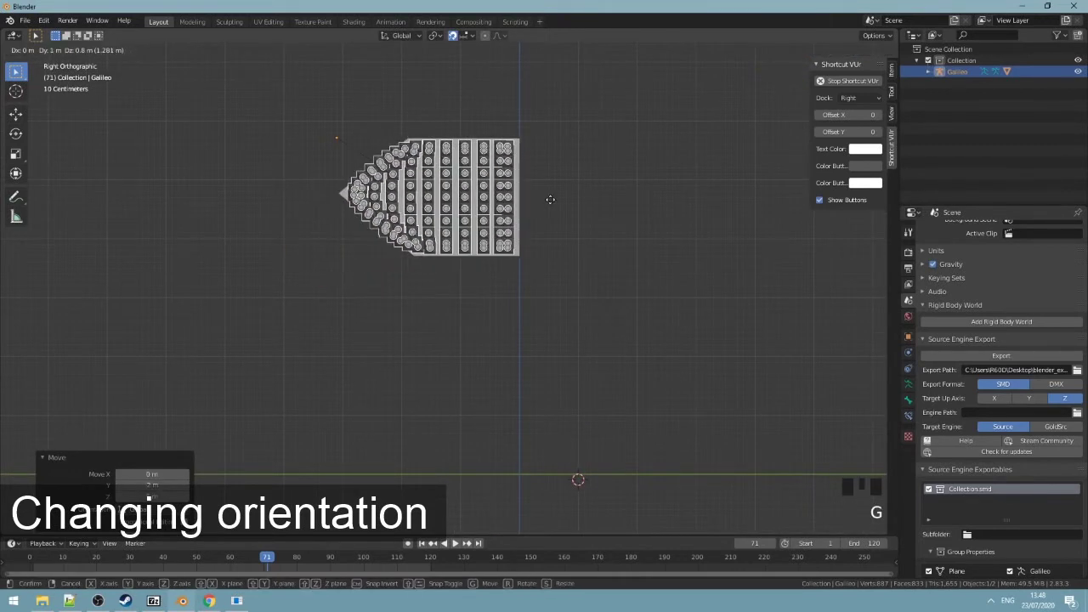
Raise the rig above the origin and apply All Transforms with Ctrl+A.
key(ctrl+a)
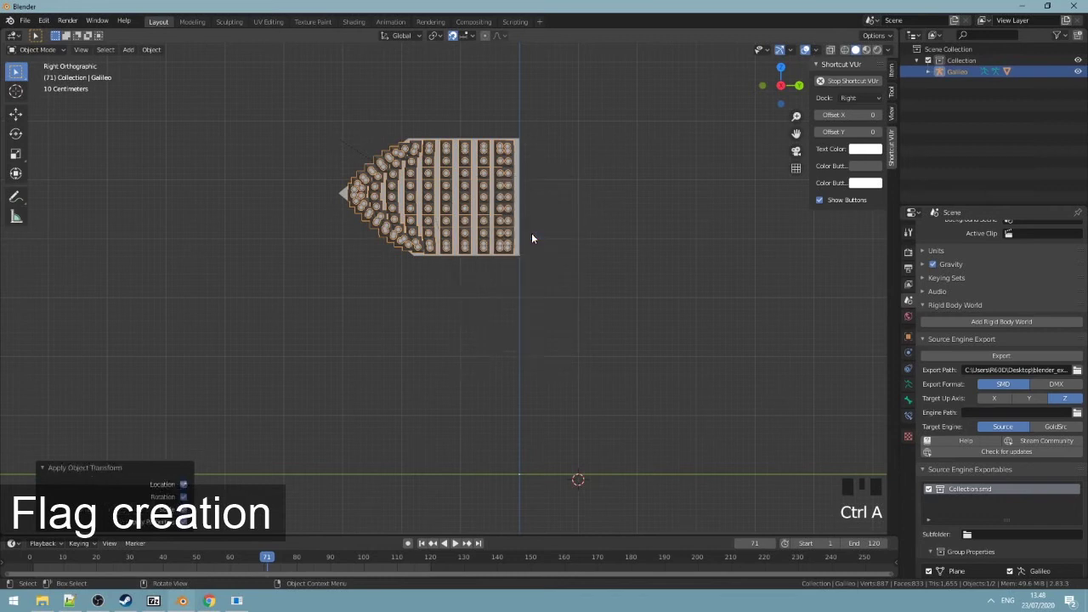
Make the pointed pennant plane the active object over the raised Galileo rig.
drag(527, 240, 487, 251)
click(487, 252)
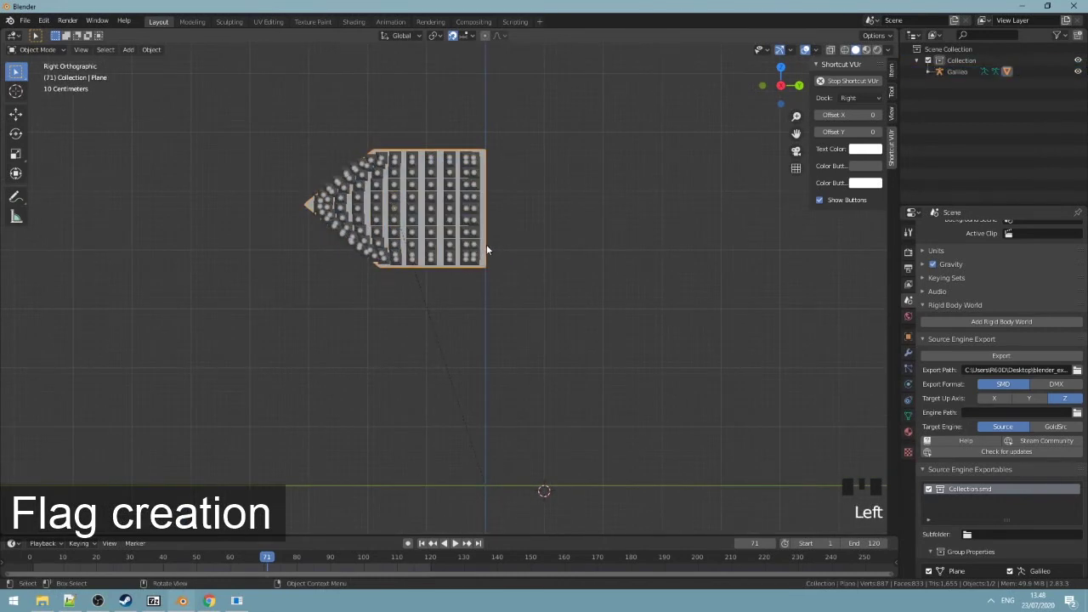
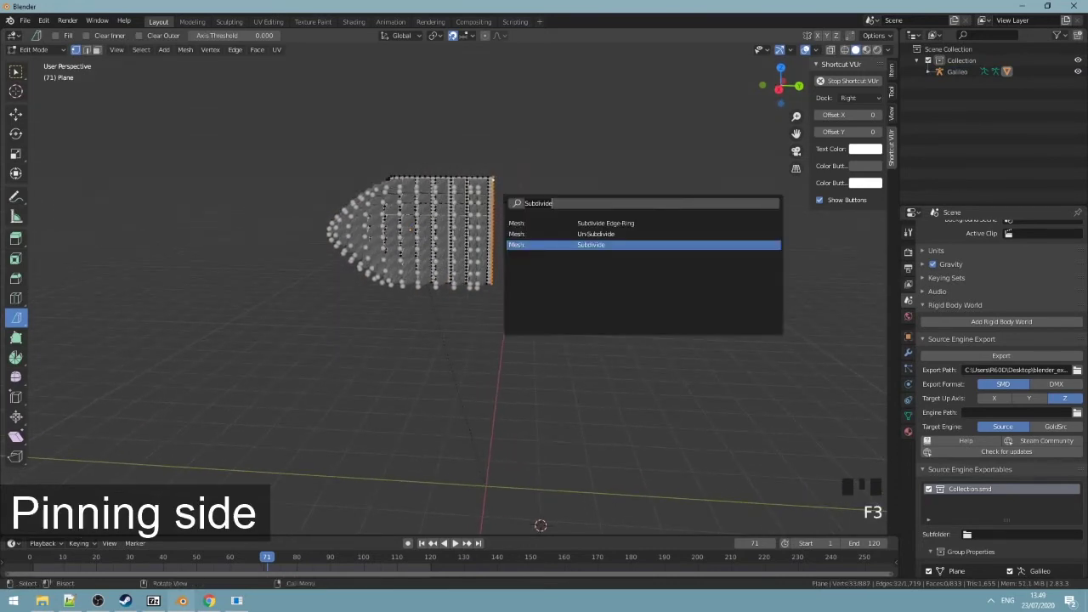
Add Cloth physics to the plane in Physics Properties with the straight-edge vertex group as its pin group.
key(Tab)
key(Tab)
click(903, 356)
click(911, 358)
drag(1027, 252, 1013, 255)
key(space)
key(space)
Play the timeline so the pinned pennant drapes and hangs as the cloth simulation runs.
click(481, 261)
key(h)
key(space)
click(476, 258)
drag(476, 258, 461, 360)
key(space)
drag(141, 557, 551, 346)
key(space)
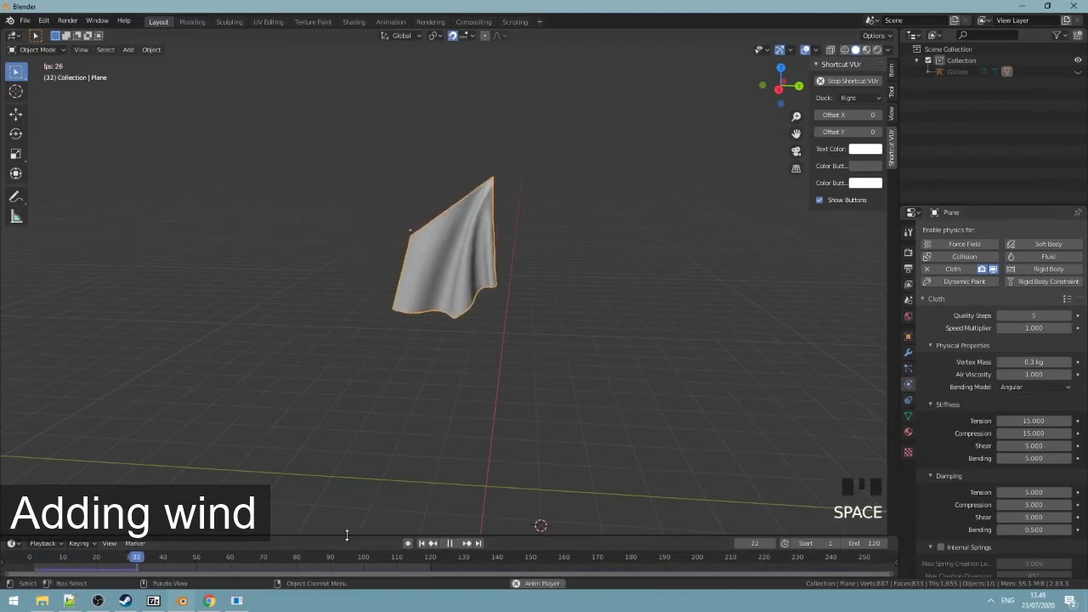
Orbit around the draping cloth, tweak its stiffness and replay the simulation.
scroll(down, 3)
drag(935, 538, 953, 529)
scroll(down, 3)
click(950, 548)
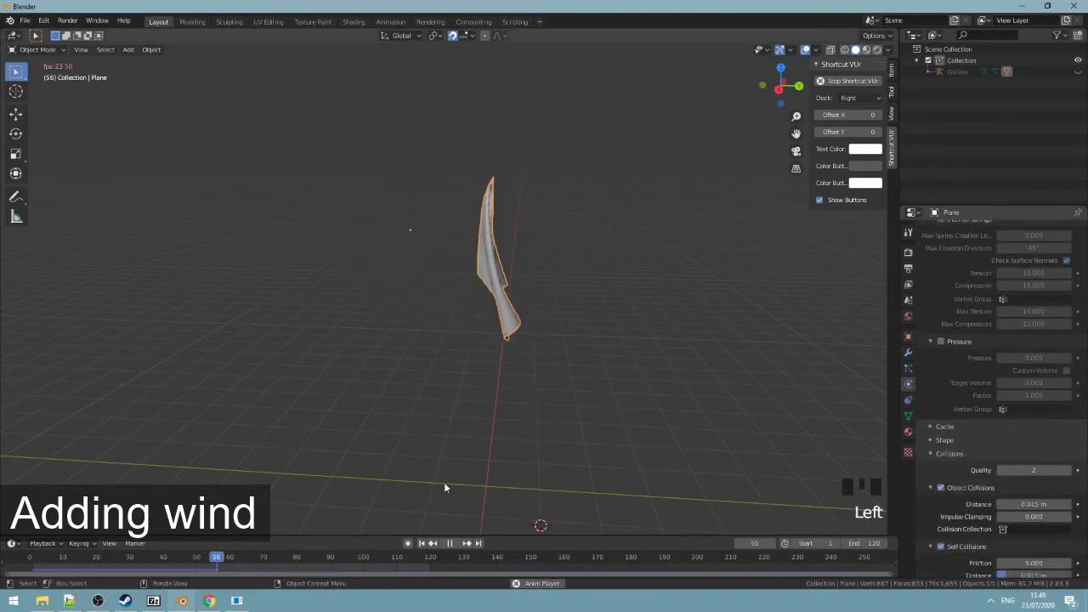
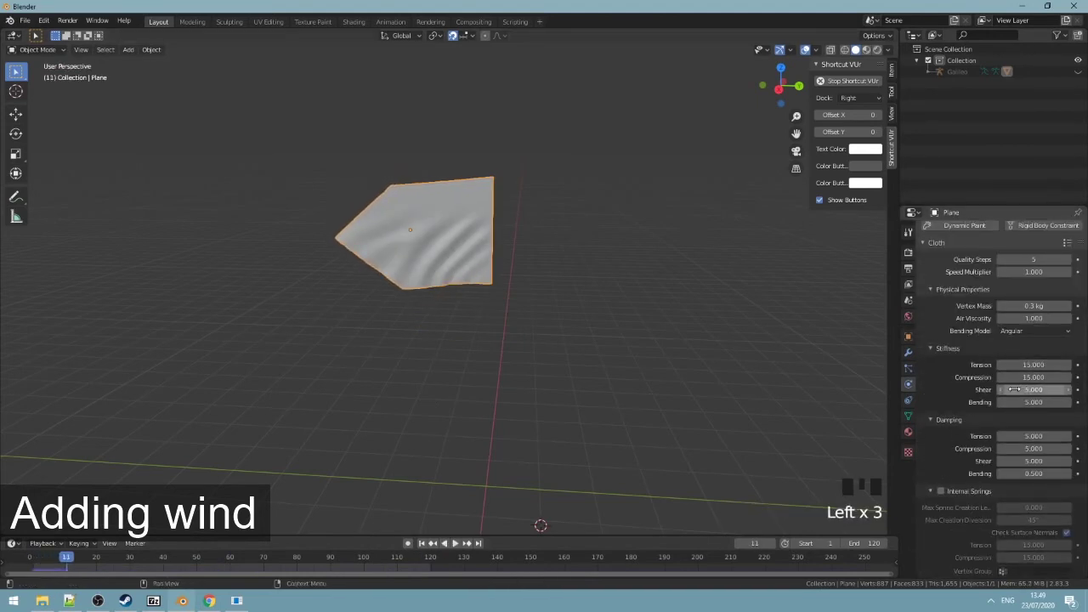
key(space)
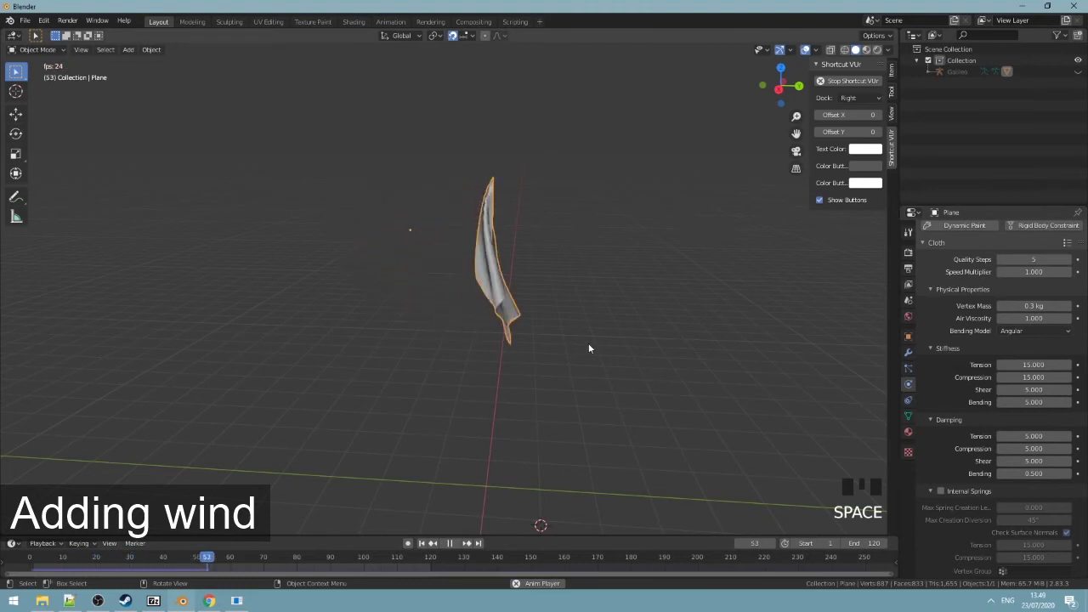
key(space)
Rewind to the first frame and add an Armature object near the scene origin.
drag(243, 557, 154, 153)
scroll(down, 3)
key(x)
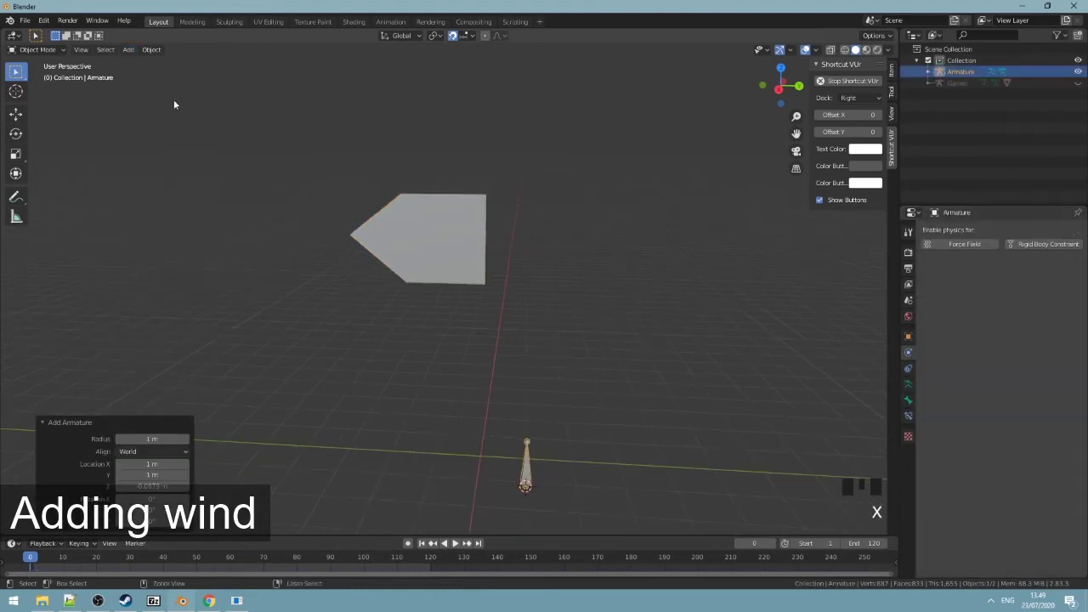
Delete the stray armature and add a Wind force field beside the pennant's straight side.
right_click(199, 114)
key(ctrl+z)
drag(155, 54, 125, 54)
drag(125, 54, 424, 311)
key(KP_3)
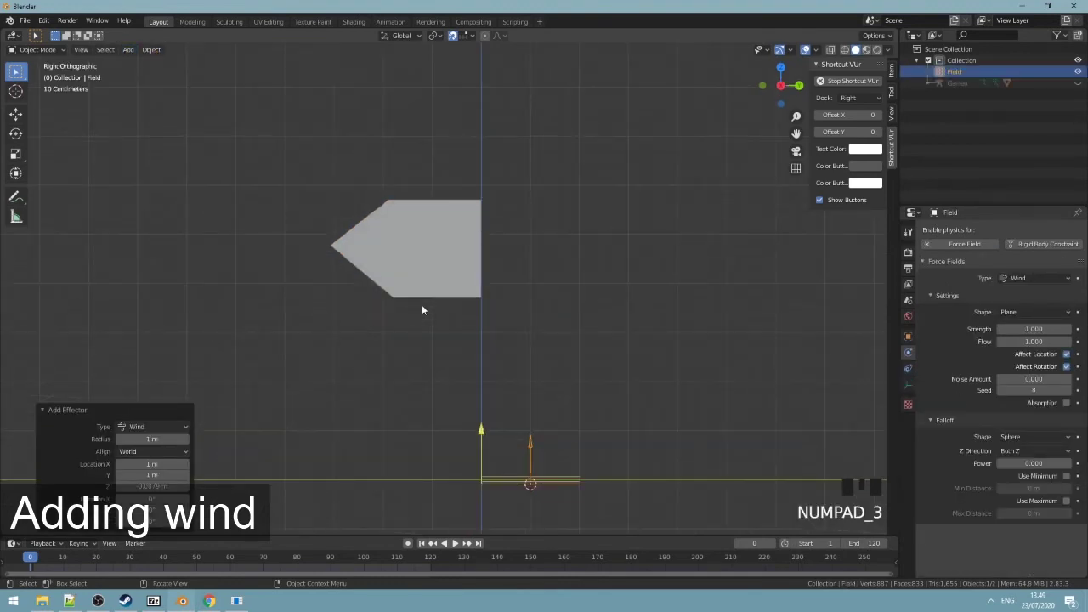
Raise, rotate and scale the wind field to face the flag, with Strength 200.
key(g)
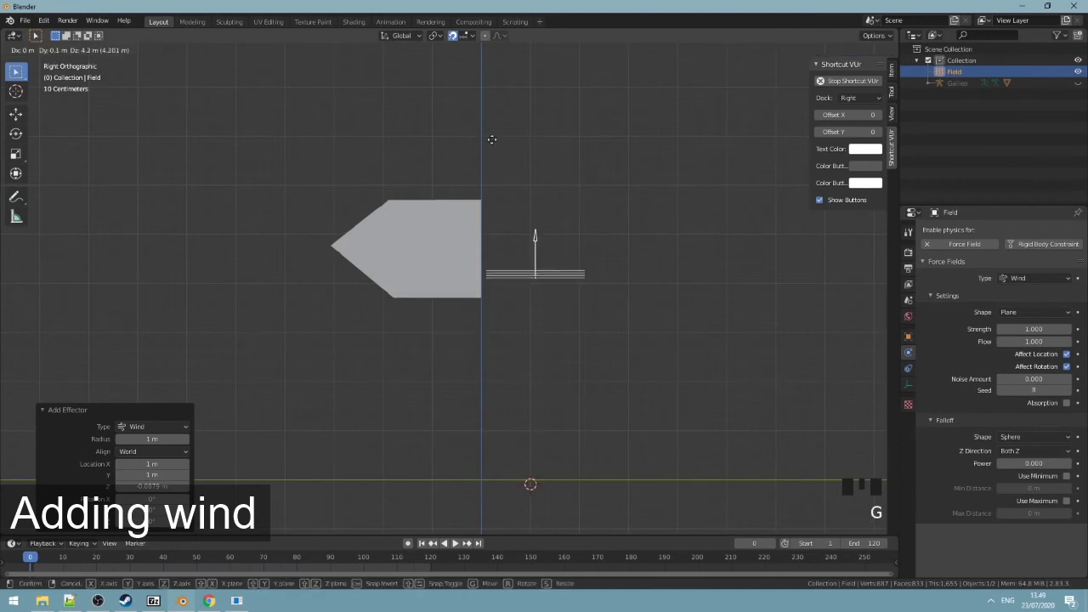
key(r)
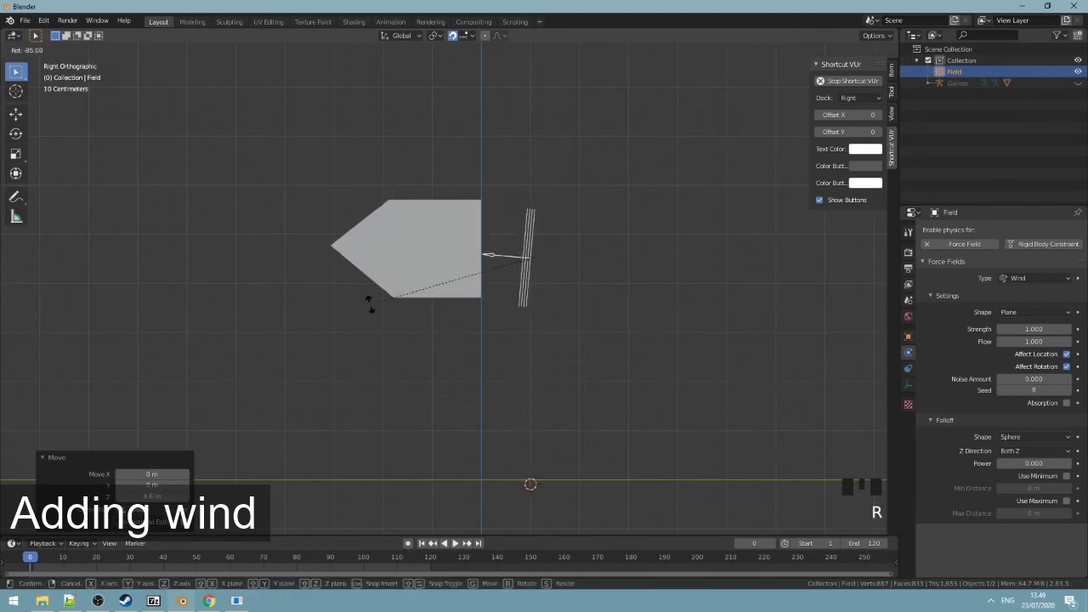
key(g)
key(s)
key(ctrl+z)
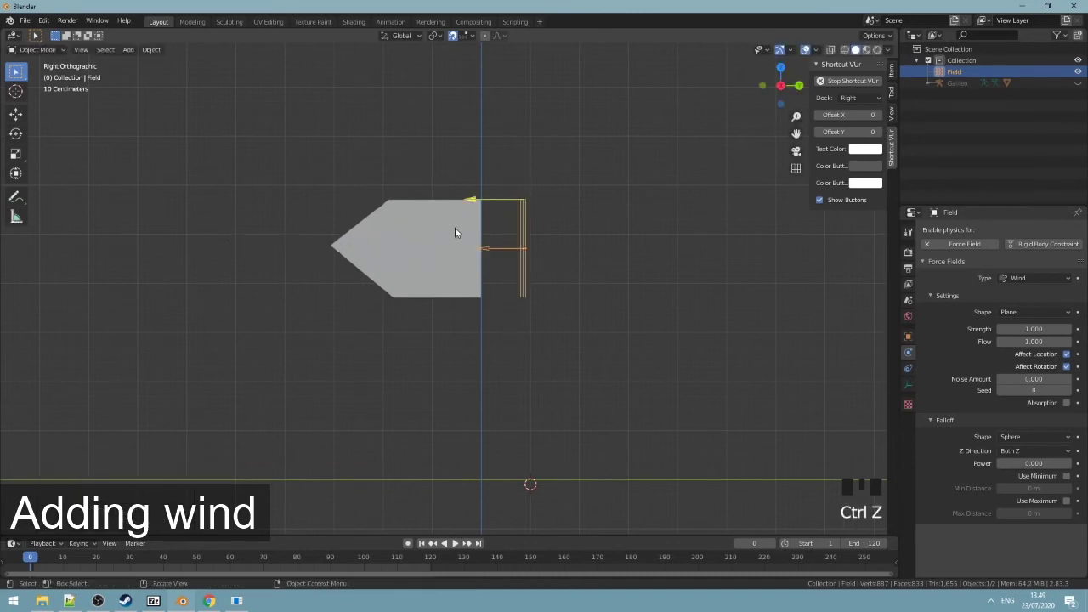
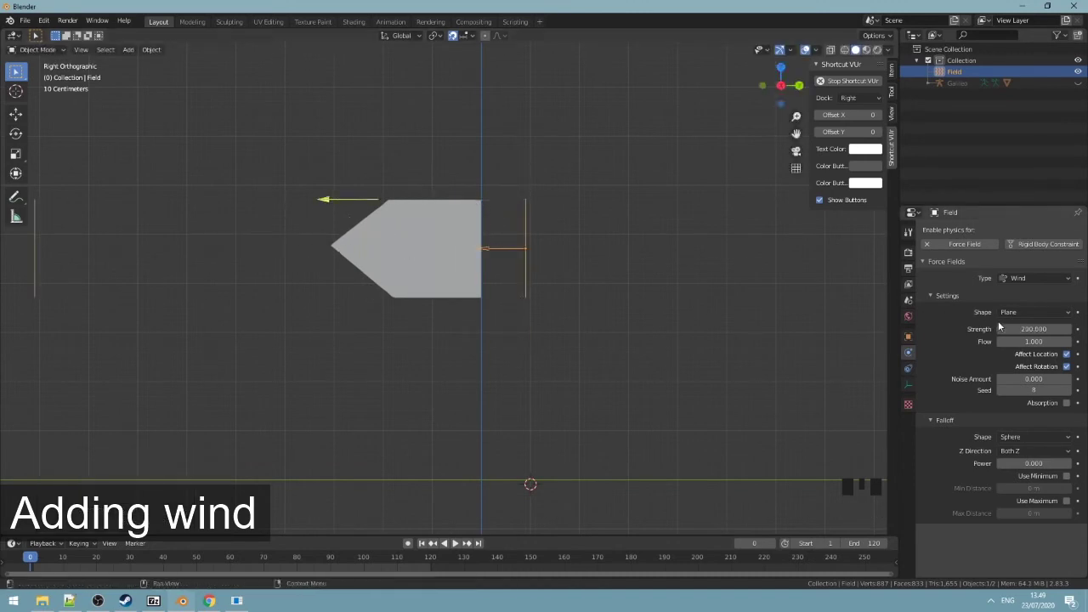
Play the wind simulation, then raise wind Strength to 5000 with Noise 9.7 and replay.
key(space)
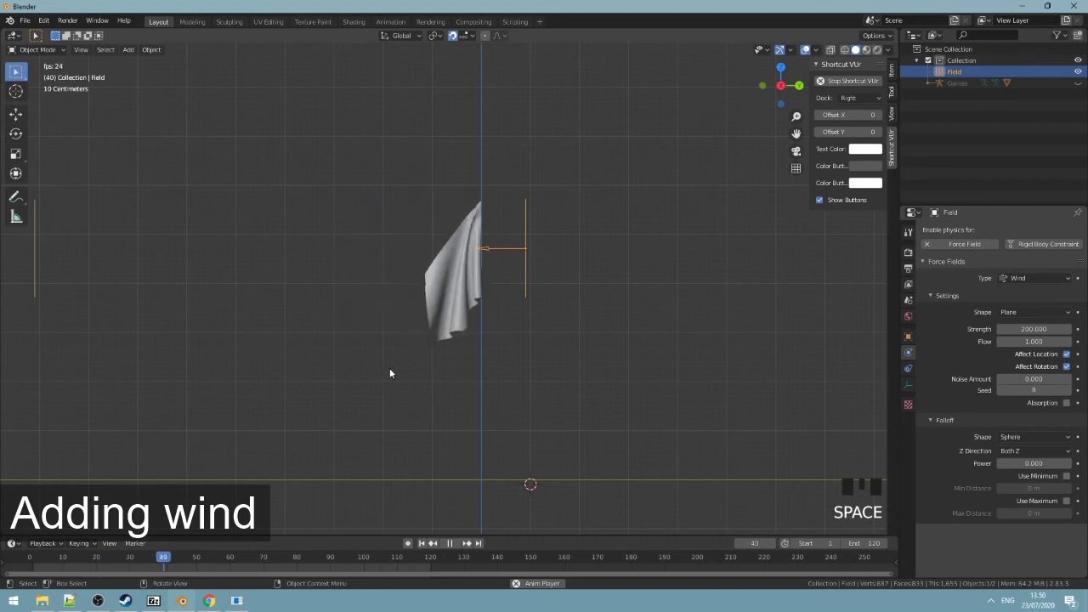
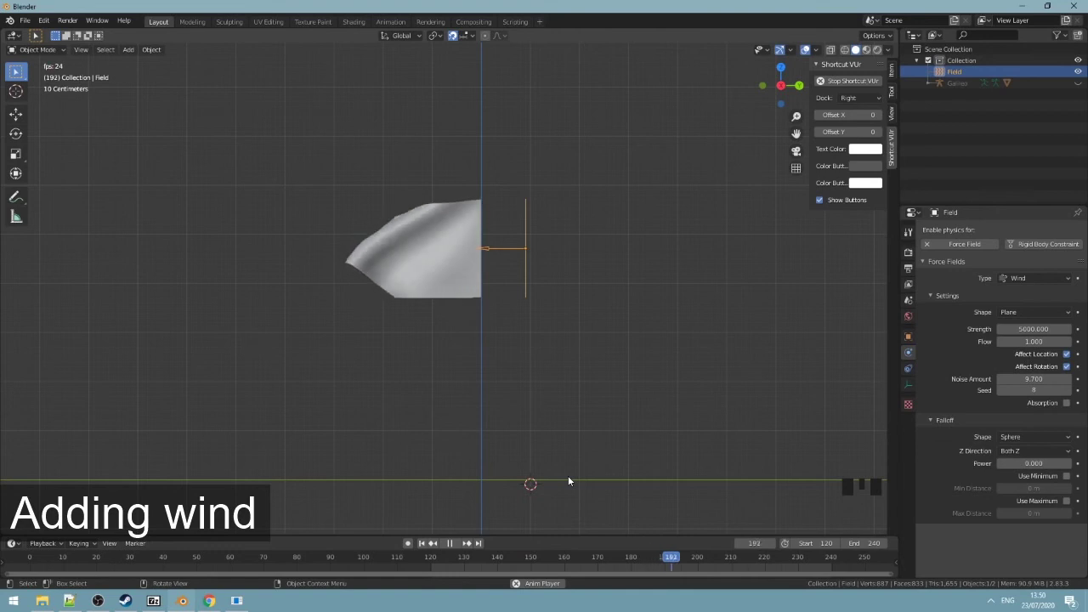
scroll(up, 3)
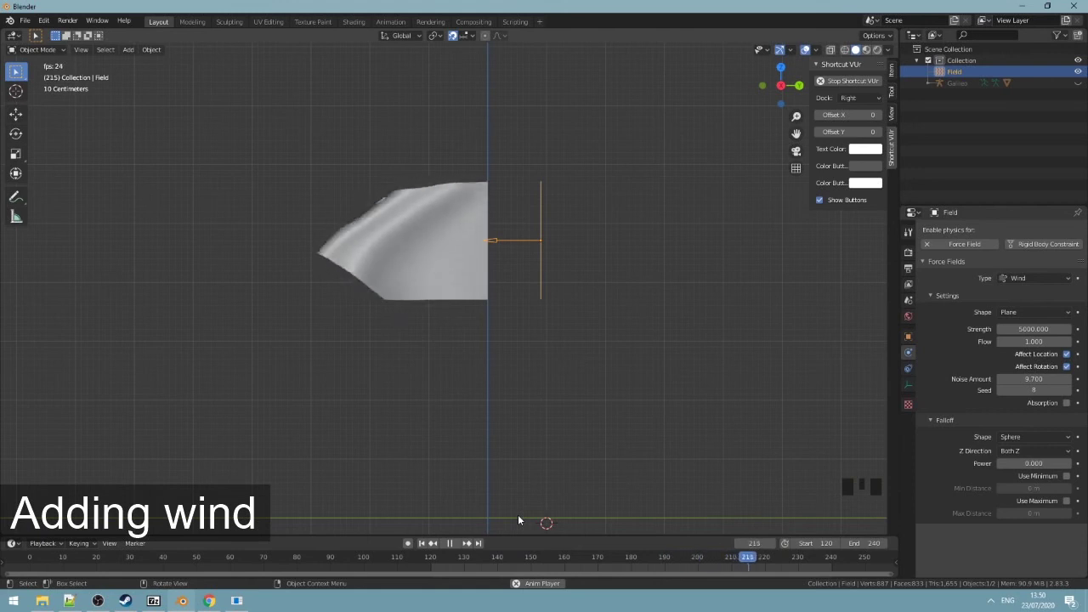
key(space)
Orbit around the billowing pennant and select the Galileo rig.
drag(523, 406, 501, 409)
key(z)
key(z)
click(446, 277)
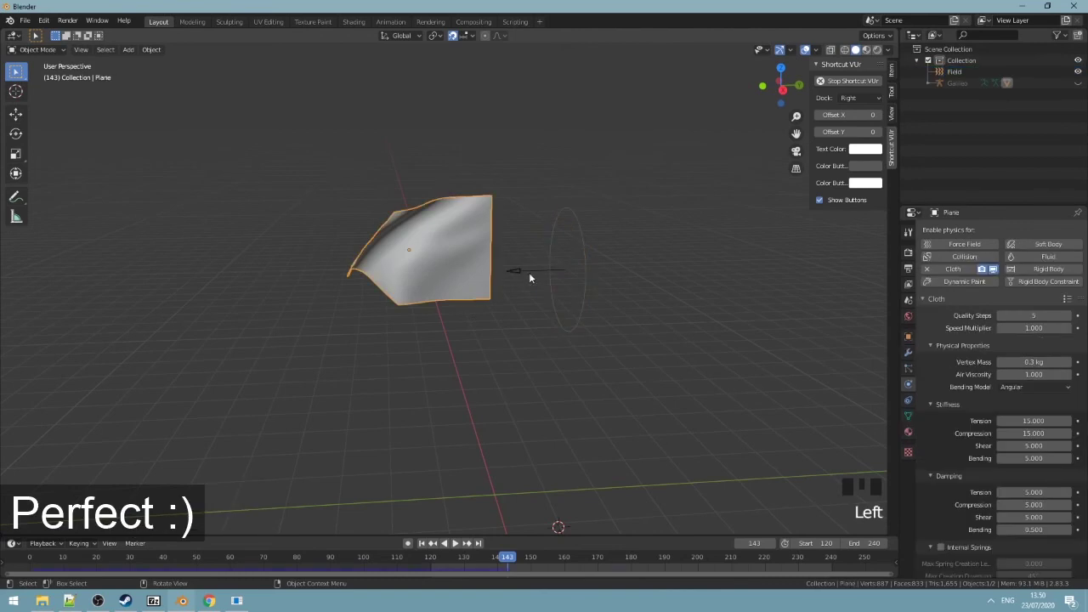